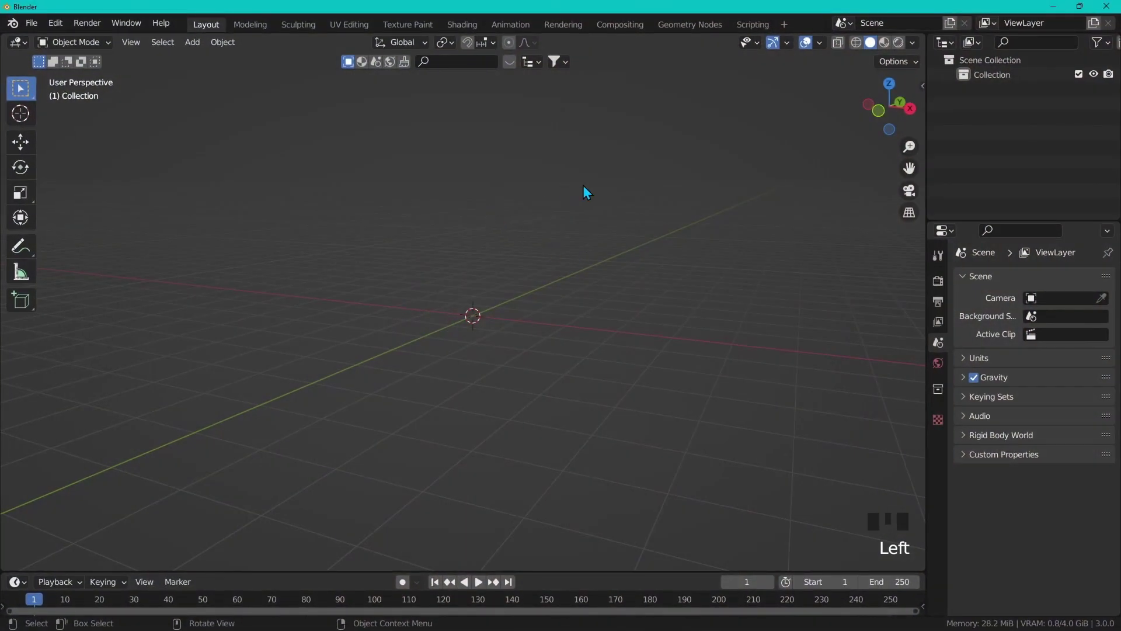
# Add a cube and stretch it along X to about 1.84 times its length for the bun half.
pyautogui.press('shift+a')
pyautogui.moveTo(661, 267); pyautogui.dragTo(939, 296)
pyautogui.press('s')
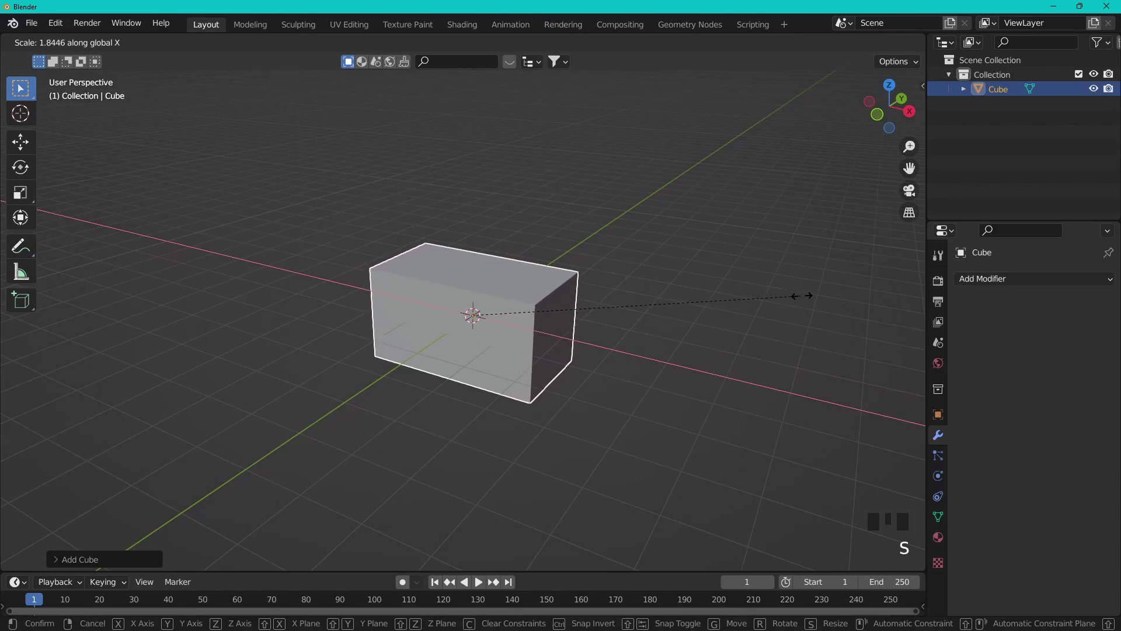
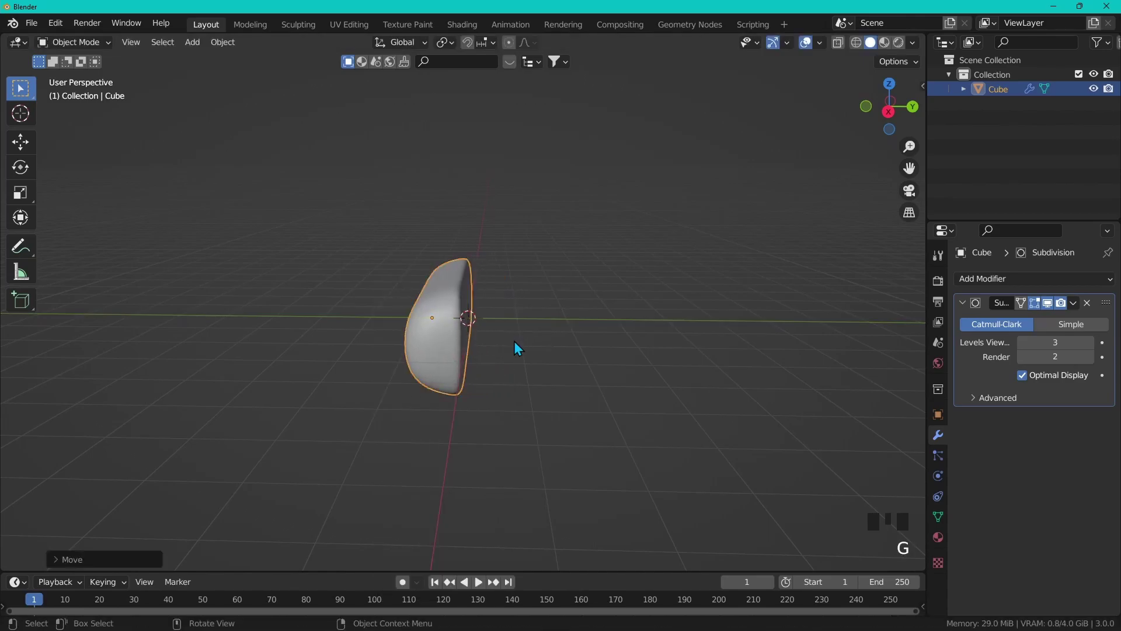
# Duplicate the bun half, rotate it 180° and tilt it into place facing the first half.
pyautogui.press('shift+d')
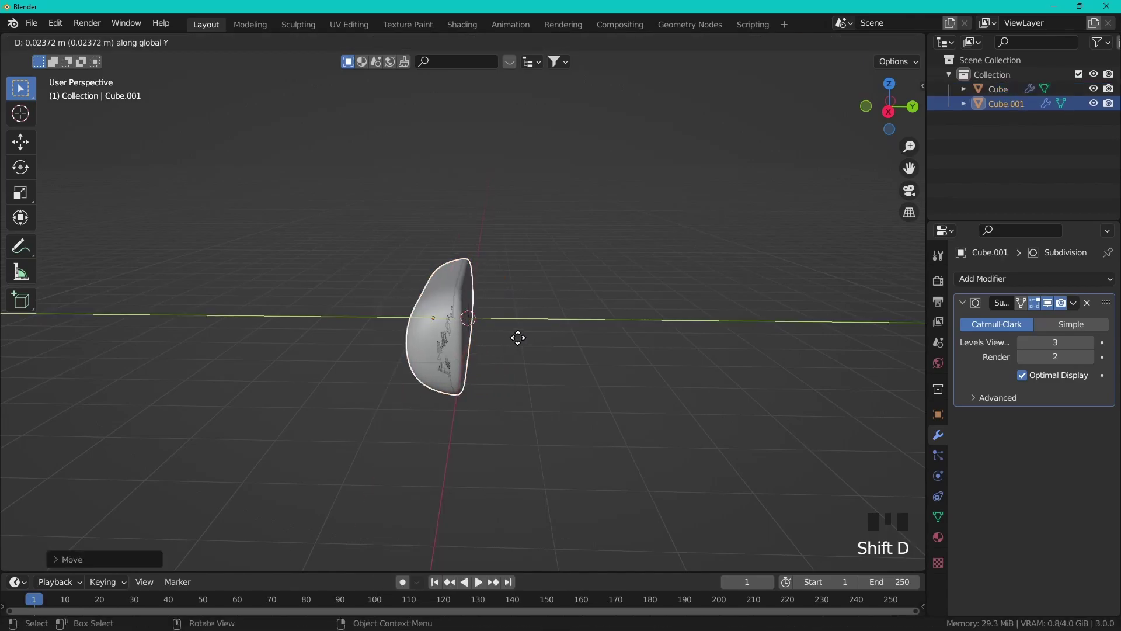
pyautogui.press('r')
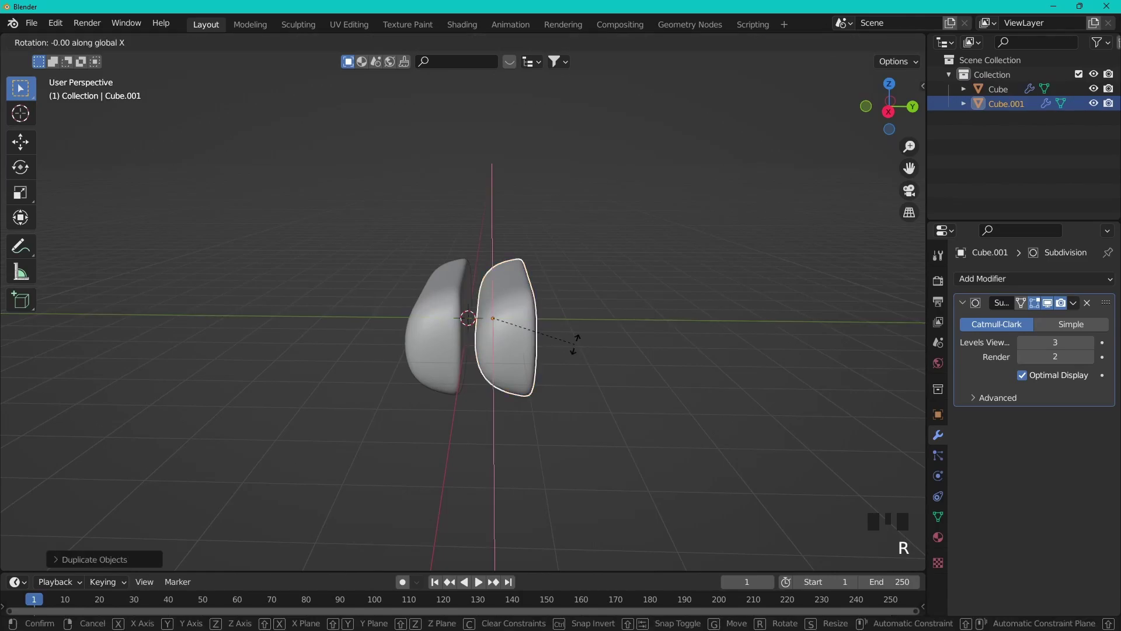
pyautogui.scroll(3)
pyautogui.press('KP_1')
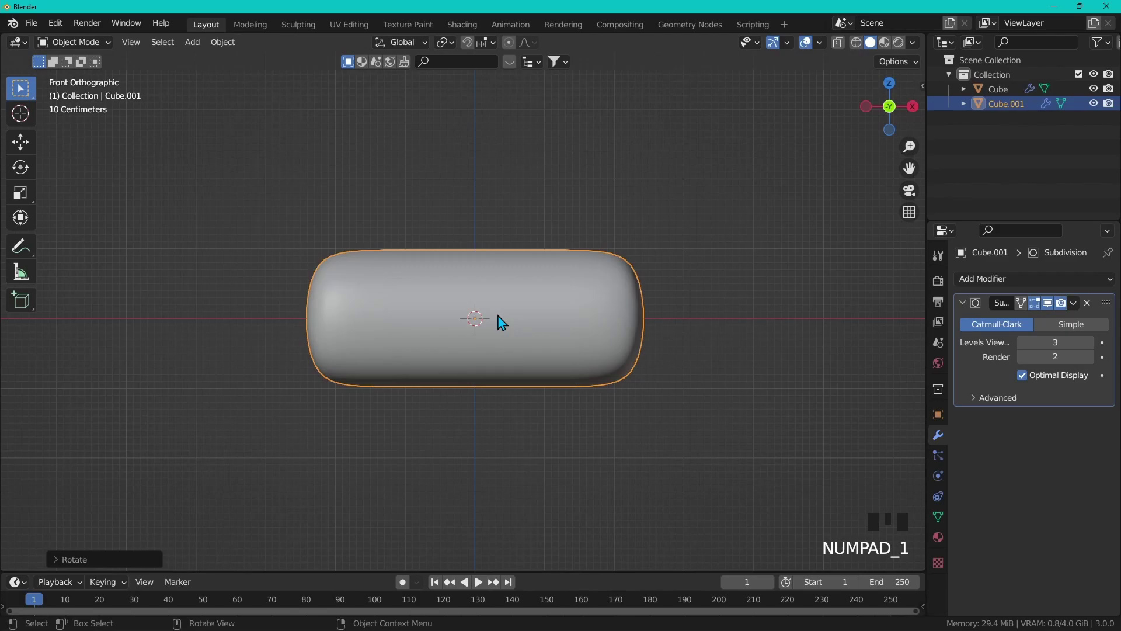
pyautogui.click(926, 114)
pyautogui.press('g')
pyautogui.press('r')
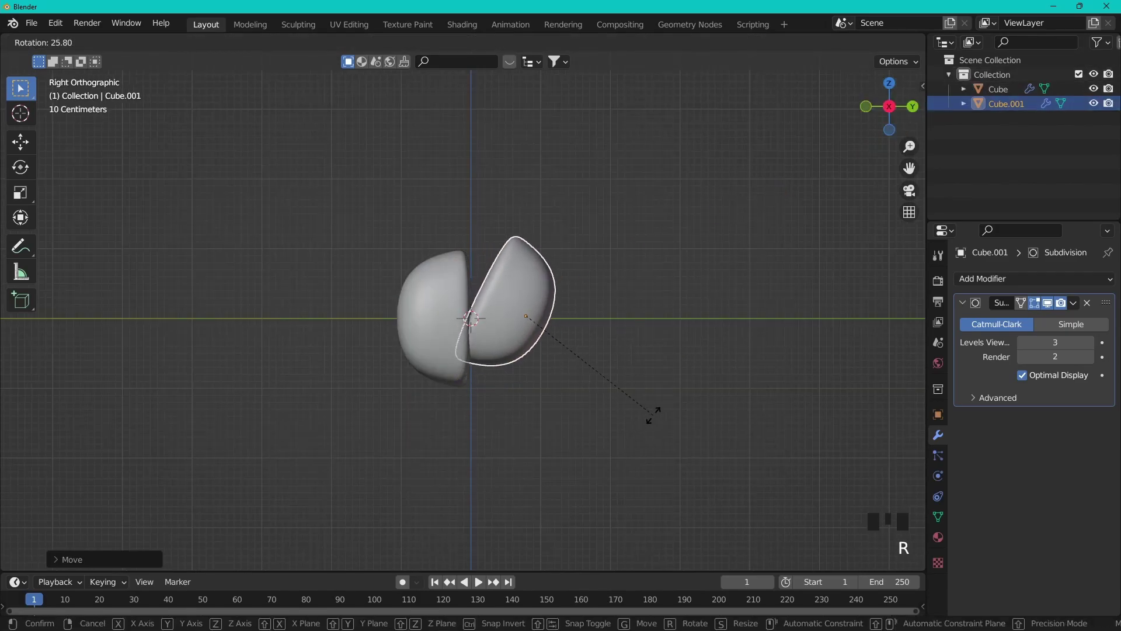
pyautogui.press('g')
pyautogui.click(426, 331)
# Fine-tune the second half's rotation and spacing beside the first, then add a cube for the sausage.
pyautogui.press('r')
pyautogui.press('g')
pyautogui.press('r')
pyautogui.press('g')
pyautogui.press('g')
pyautogui.click(550, 357)
pyautogui.press('g')
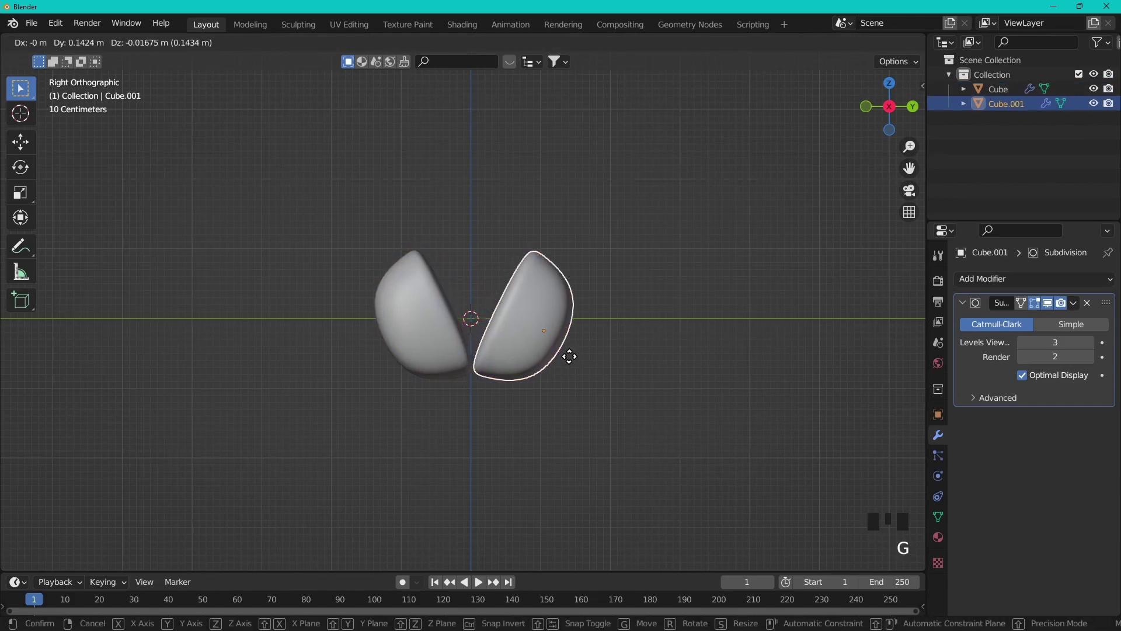
pyautogui.scroll(-3)
pyautogui.moveTo(570, 370); pyautogui.dragTo(668, 407)
pyautogui.scroll(-3)
pyautogui.moveTo(654, 407); pyautogui.dragTo(581, 271)
pyautogui.press('shift+a')
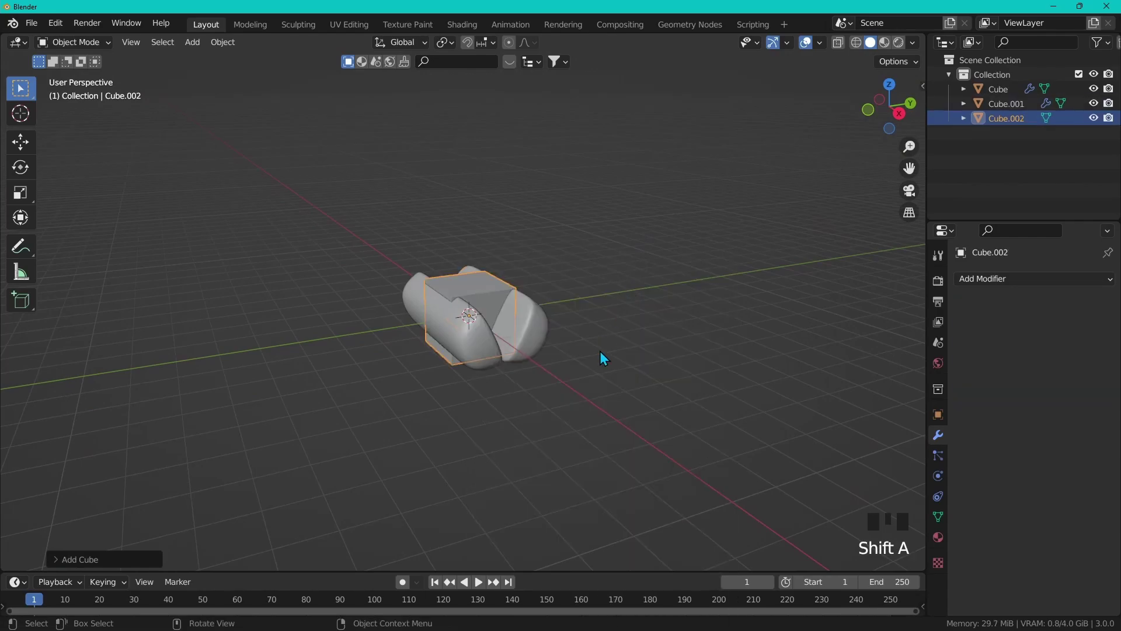
# Stretch the cube lengthwise into a smooth elongated sausage shape.
pyautogui.press('s')
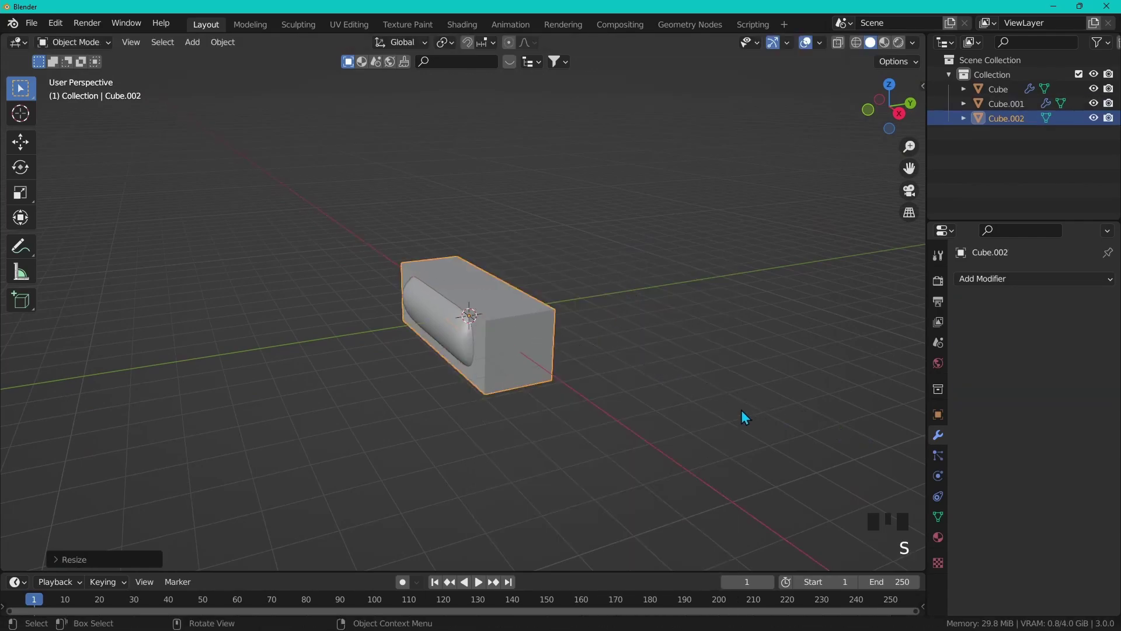
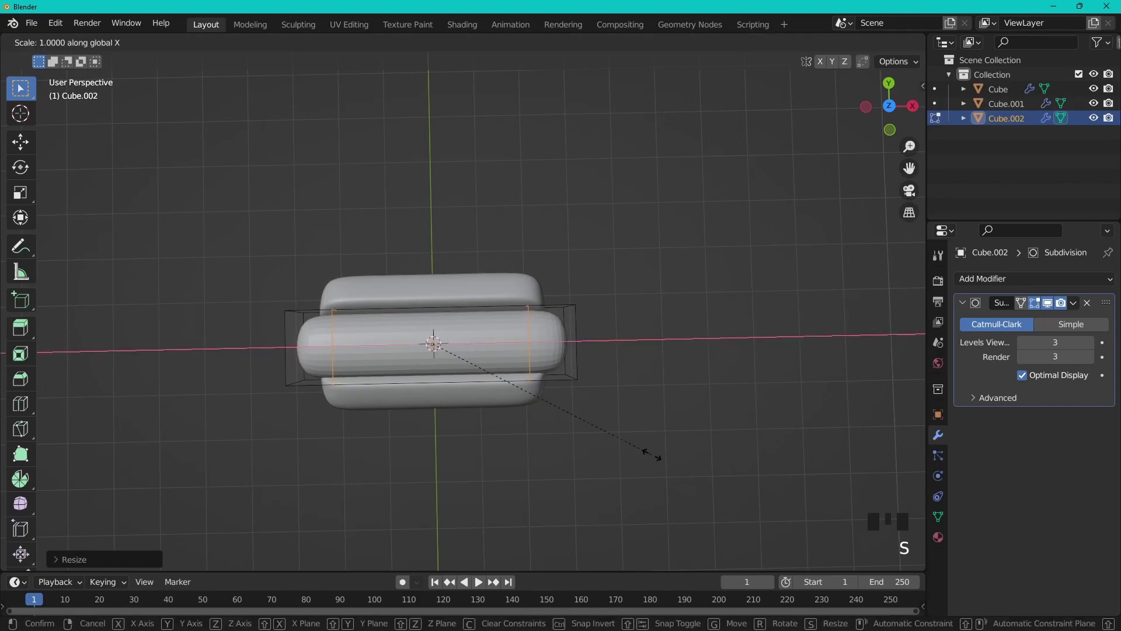
pyautogui.press('Tab')
pyautogui.press('s')
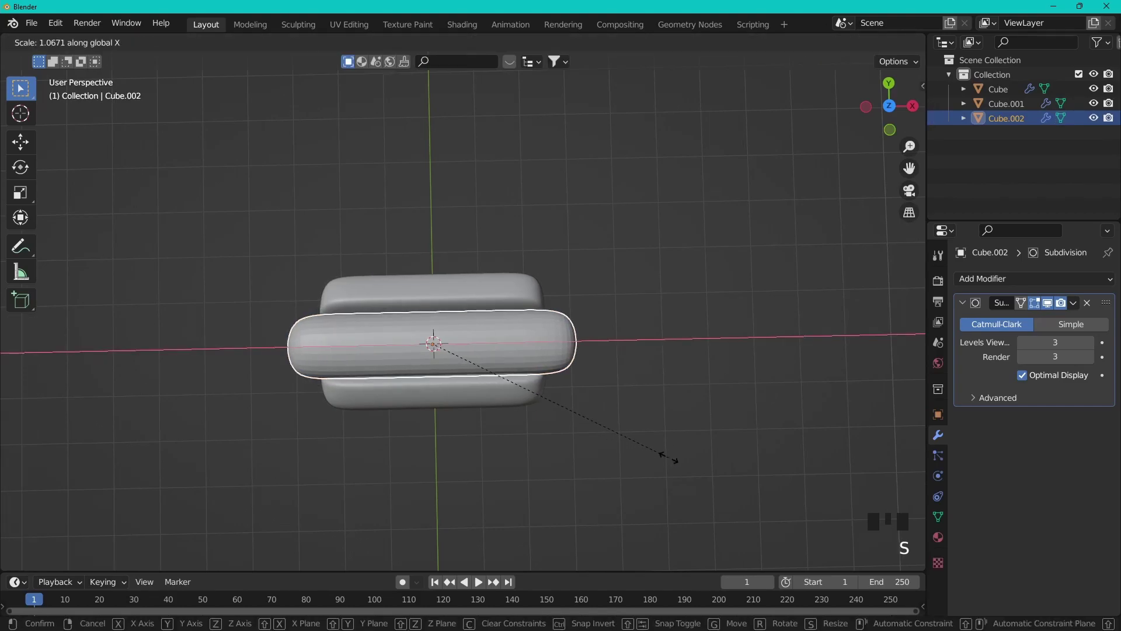
pyautogui.middleClick(645, 440)
pyautogui.moveTo(477, 348); pyautogui.dragTo(531, 383)
pyautogui.moveTo(531, 382); pyautogui.dragTo(652, 429)
# Resize the sausage so it nestles snugly between the two bun halves.
pyautogui.press('s')
pyautogui.press('s')
pyautogui.moveTo(640, 431); pyautogui.dragTo(619, 420)
pyautogui.press('s')
pyautogui.moveTo(613, 420); pyautogui.dragTo(598, 430)
pyautogui.click(597, 430)
# Add a Bezier curve over the sausage in top view and start editing its points.
pyautogui.press('shift+a')
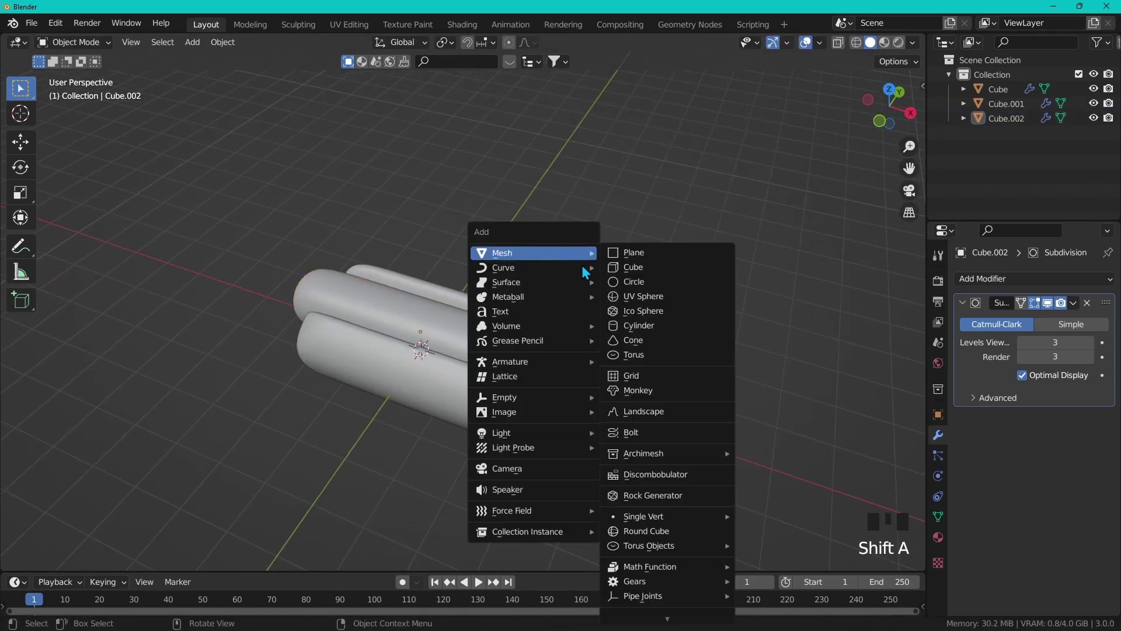
pyautogui.moveTo(613, 295); pyautogui.dragTo(624, 303)
pyautogui.press('g')
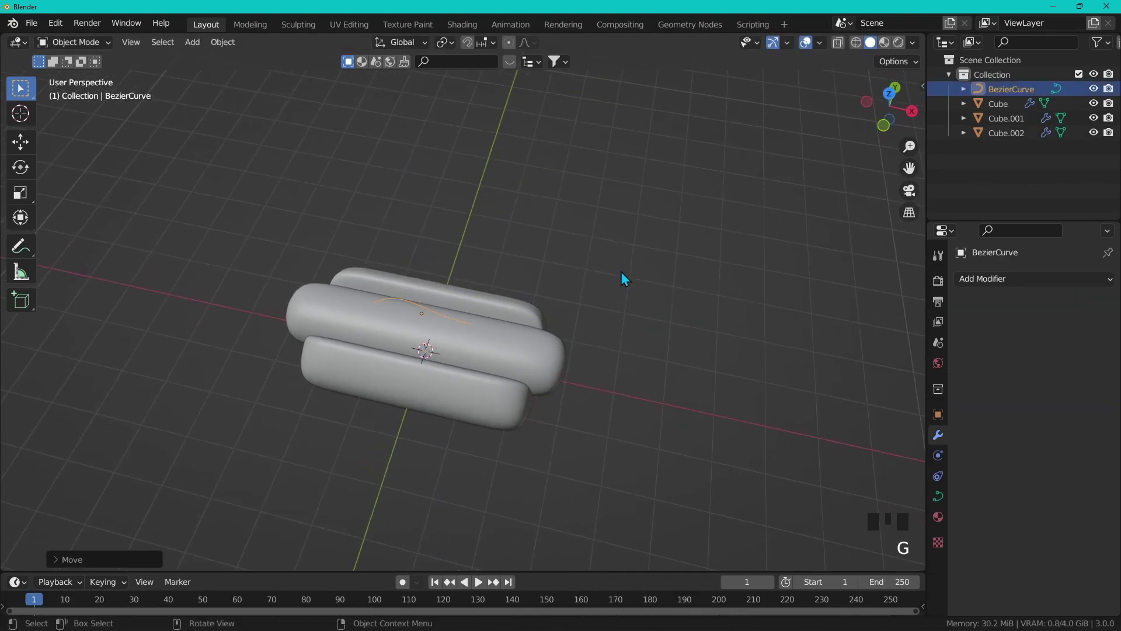
pyautogui.press('KP_7')
pyautogui.scroll(3)
pyautogui.middleClick(461, 391)
pyautogui.press('Tab')
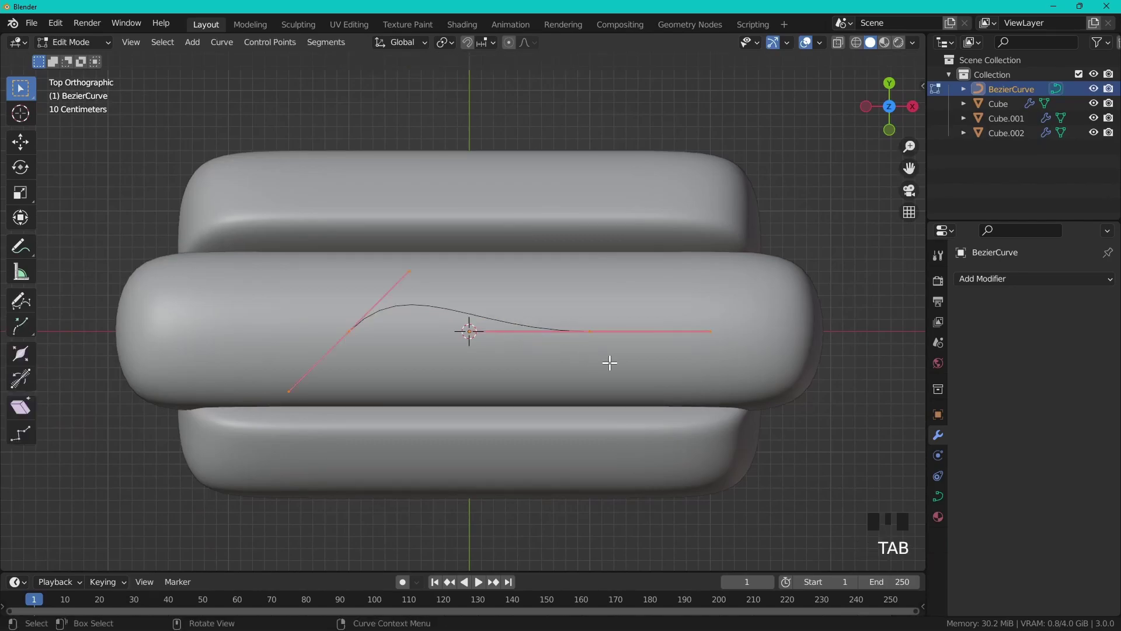
# Rotate the curve points' handles to bend the mustard line into waves.
pyautogui.click(639, 374)
pyautogui.press('r')
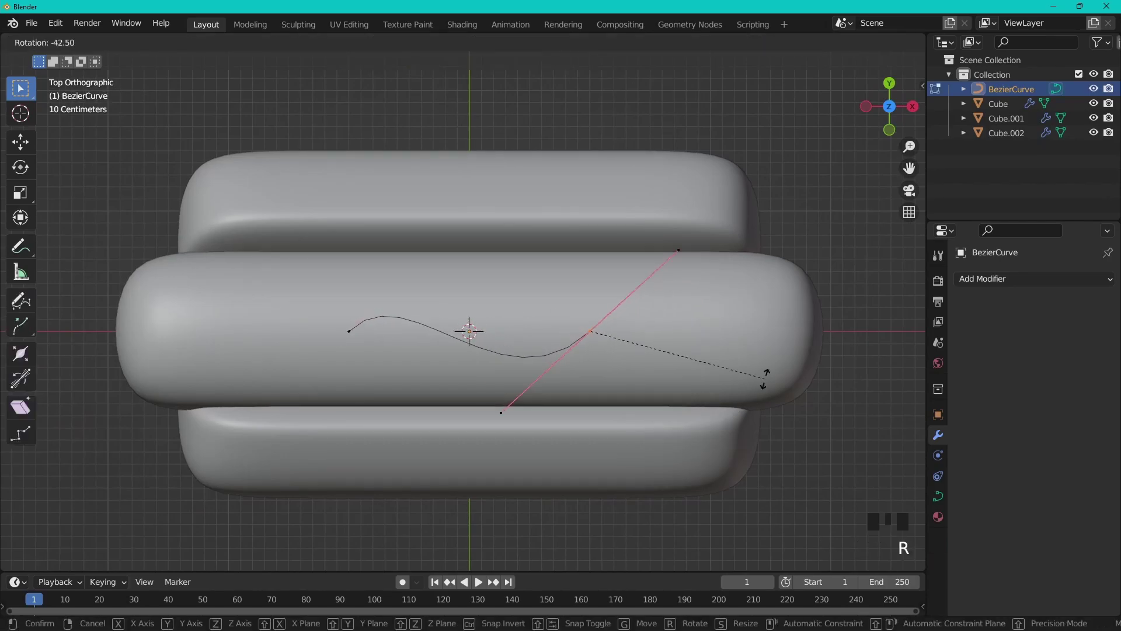
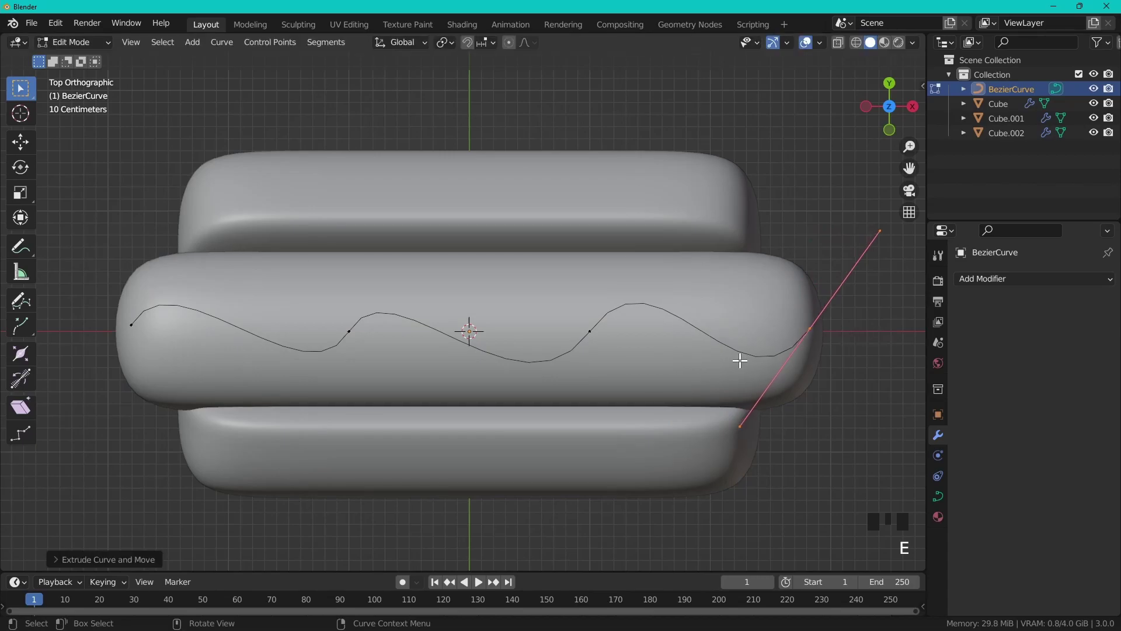
pyautogui.press('a')
pyautogui.moveTo(665, 320); pyautogui.dragTo(712, 303)
pyautogui.click(712, 303)
pyautogui.press('r')
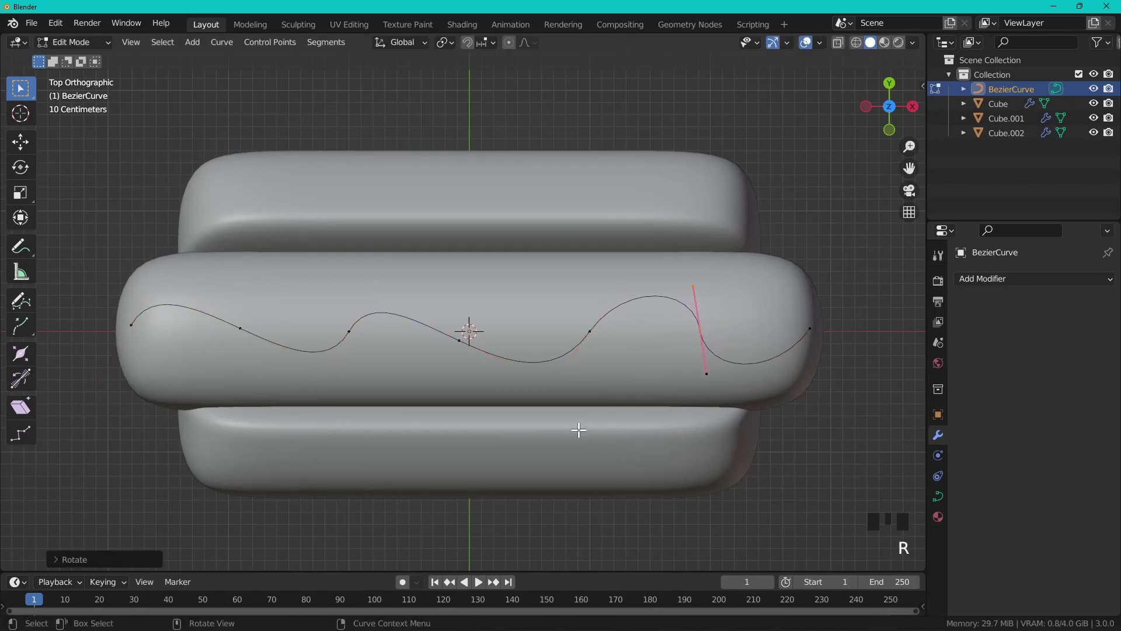
pyautogui.moveTo(616, 376); pyautogui.dragTo(591, 353)
pyautogui.press('r')
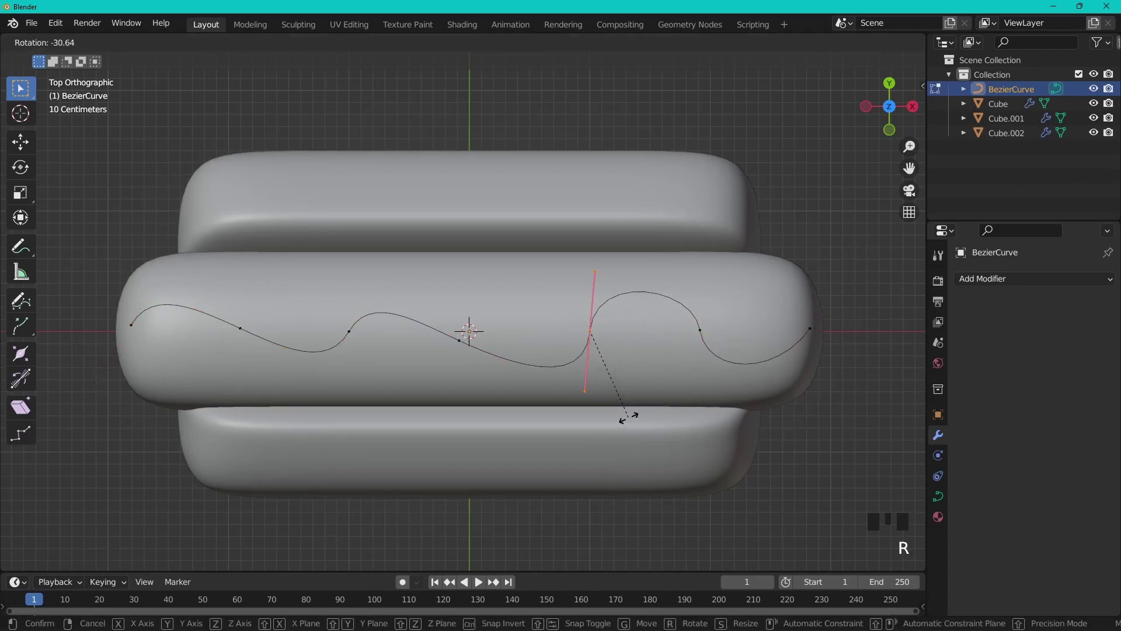
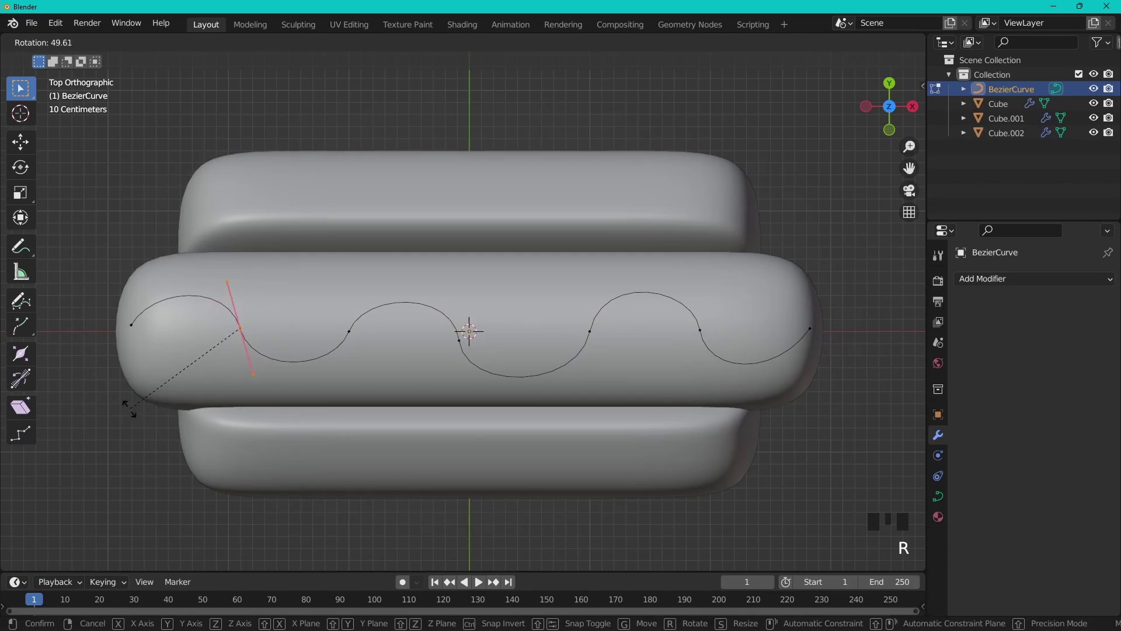
# Scale and rotate the handles for deeper, evenly spaced mustard zigzags along the sausage.
pyautogui.press('s')
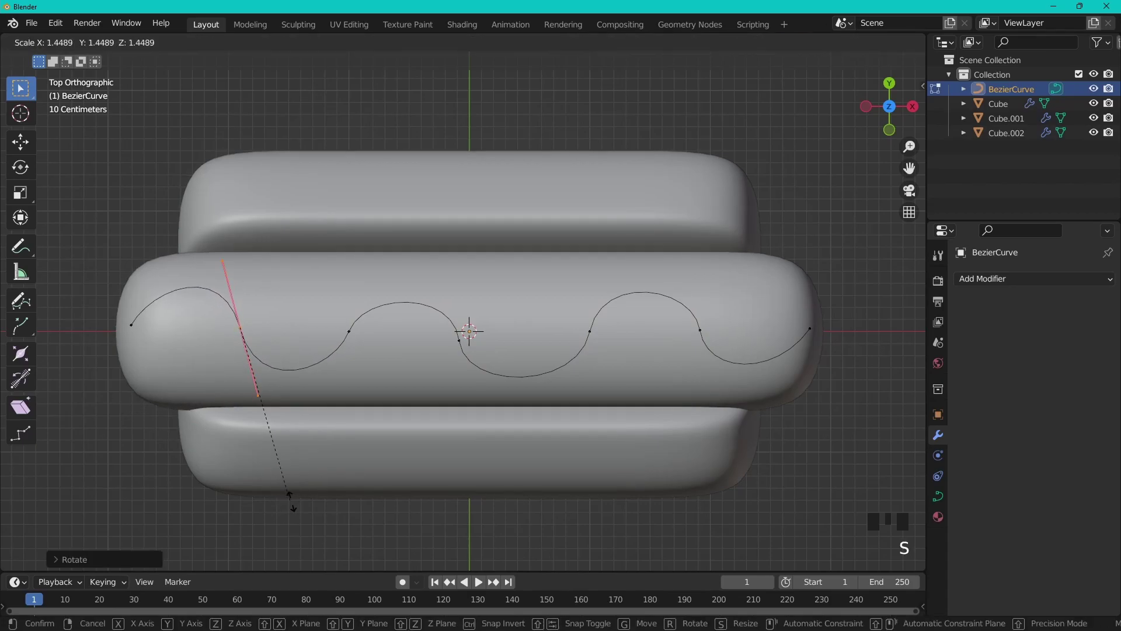
pyautogui.moveTo(386, 372); pyautogui.dragTo(368, 338)
pyautogui.press('s')
pyautogui.press('r')
pyautogui.press('s')
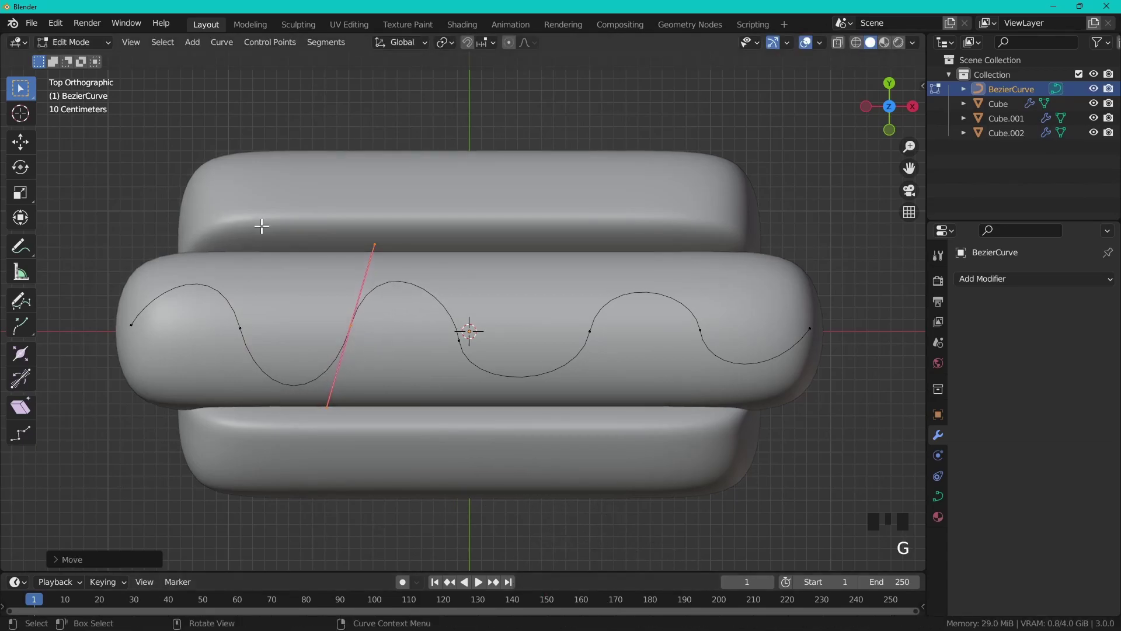
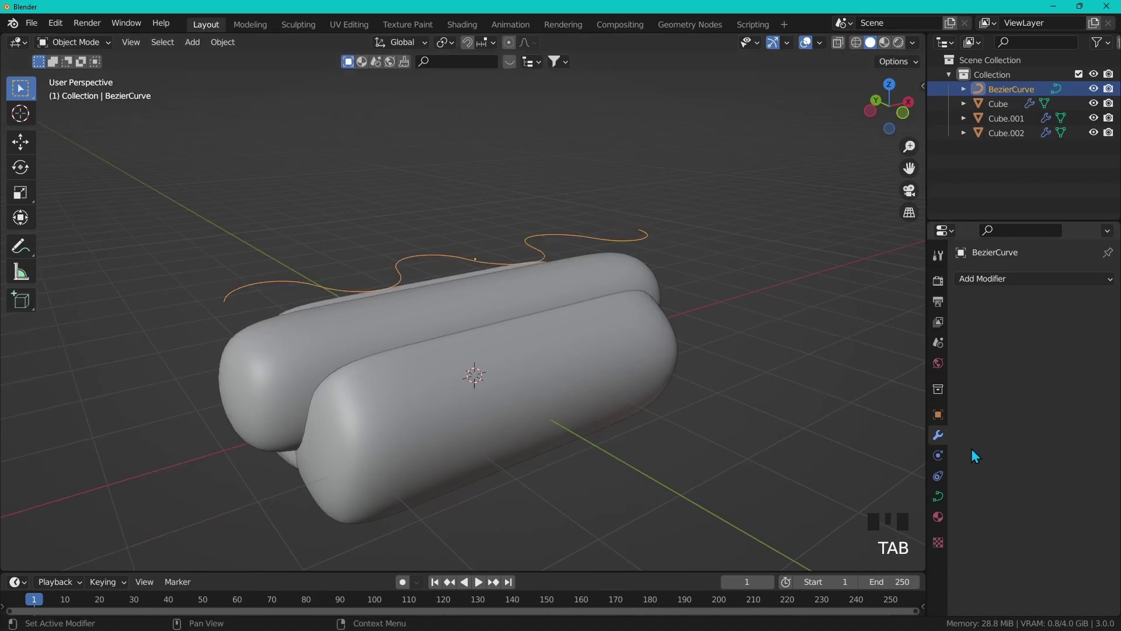
# Give the curve round bevel thickness in its geometry settings, forming a mustard tube on the sausage.
pyautogui.click(948, 495)
pyautogui.scroll(-3)
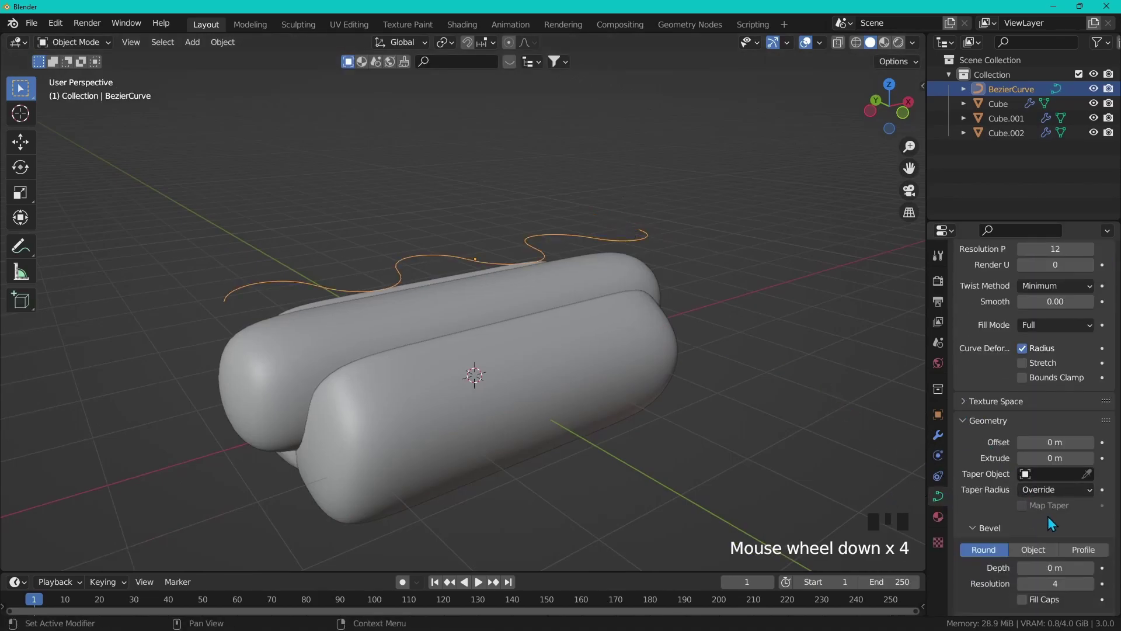
pyautogui.scroll(-3)
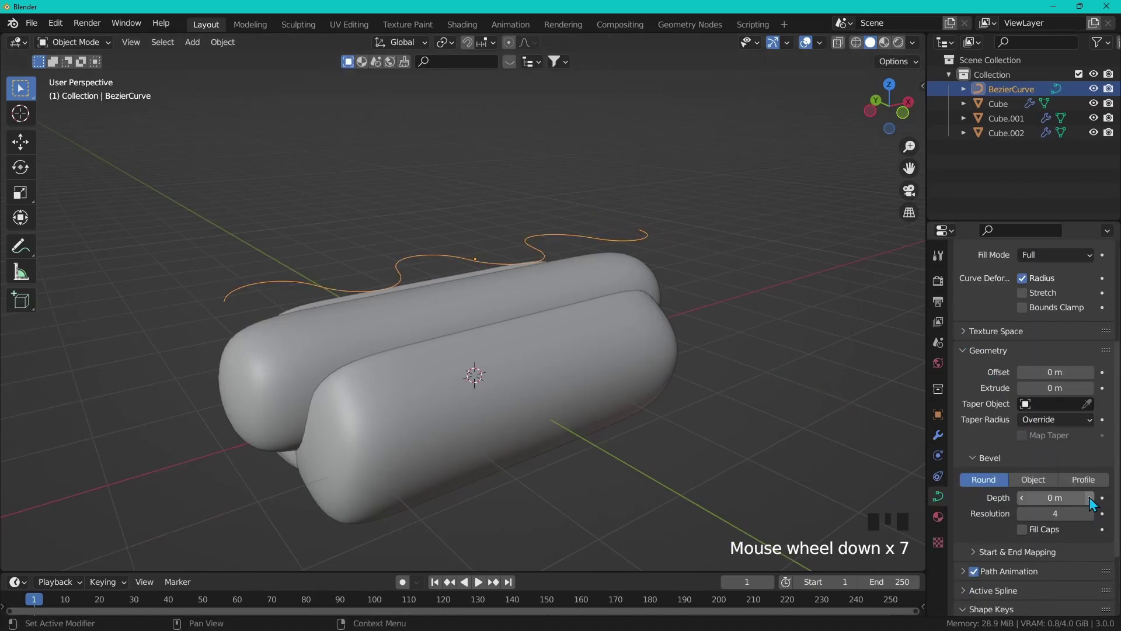
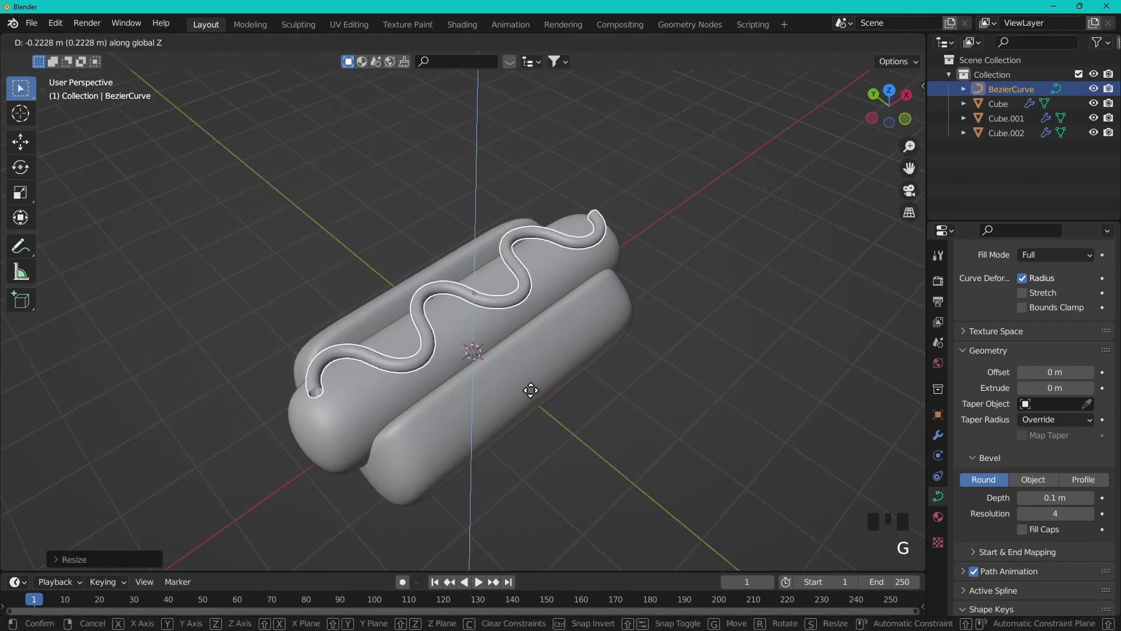
pyautogui.moveTo(540, 394); pyautogui.dragTo(525, 373)
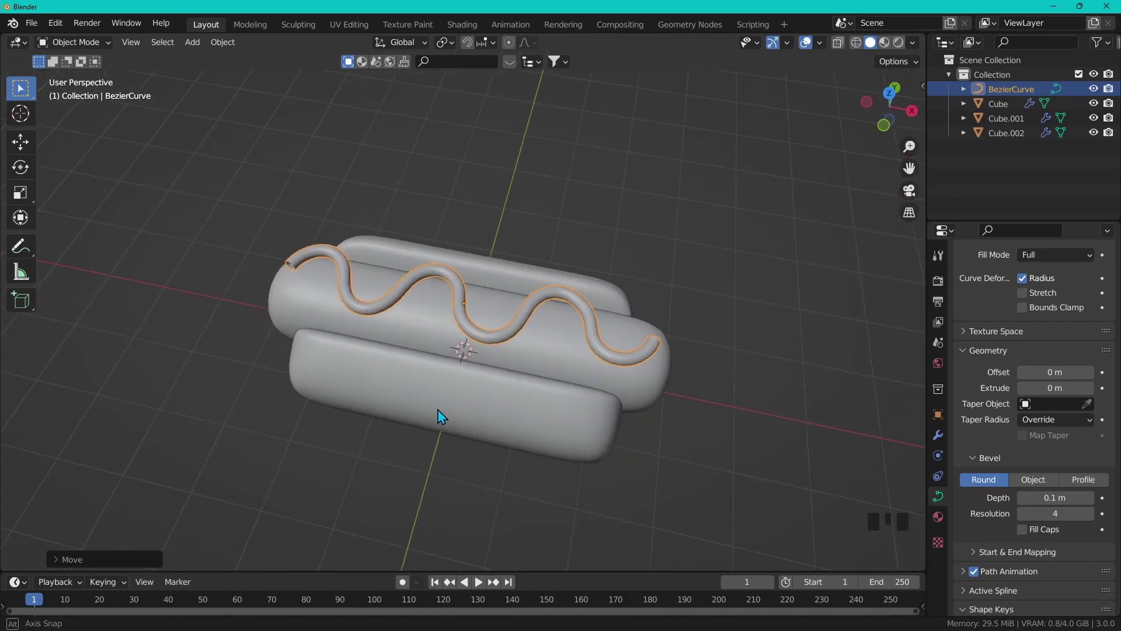
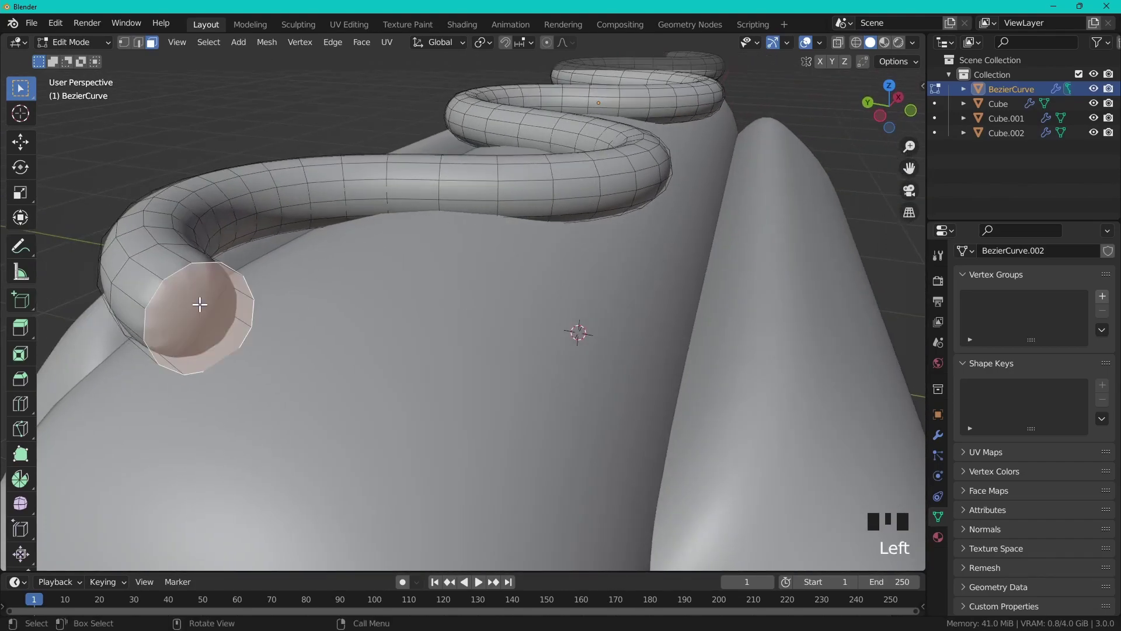
# Inset and slide loops to close and round the first open end of the mustard tube.
pyautogui.press('i')
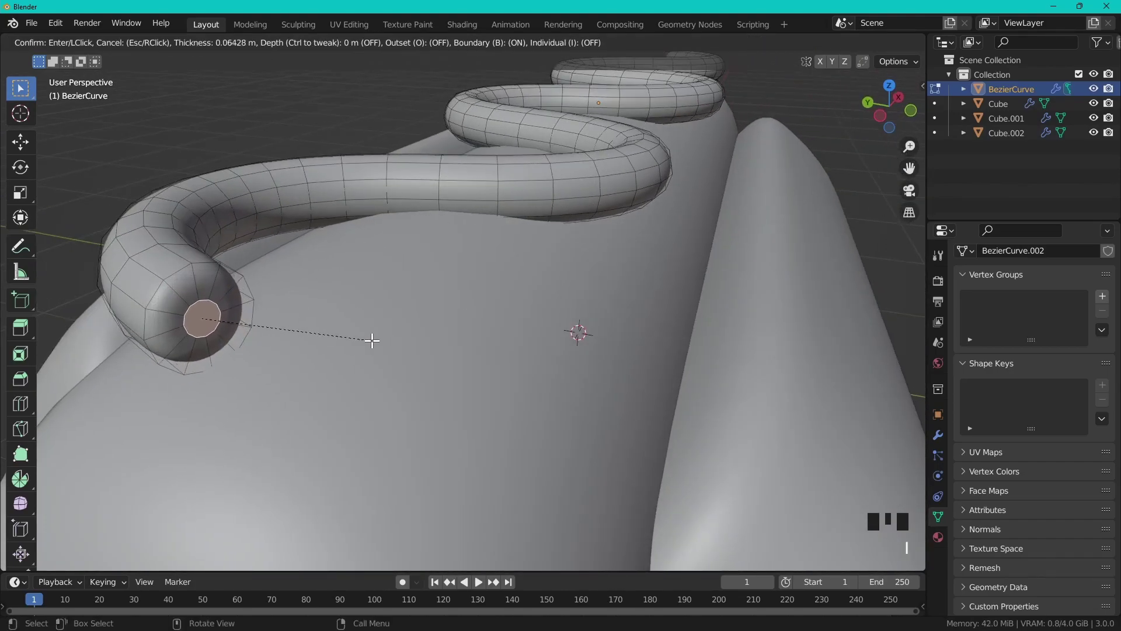
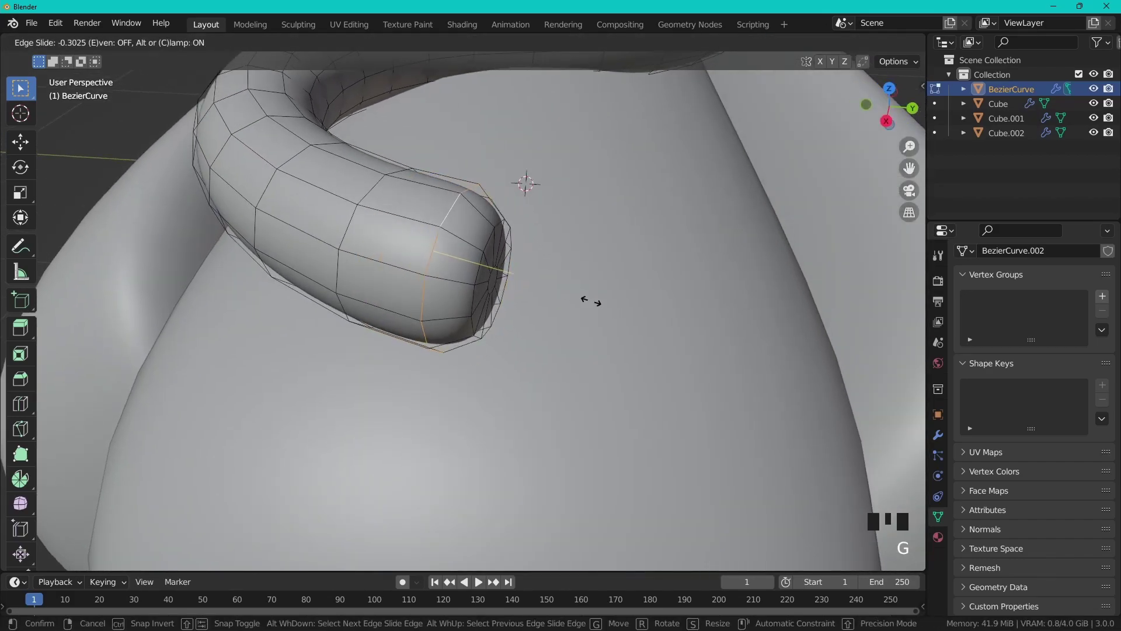
pyautogui.scroll(-3)
pyautogui.press('Tab')
pyautogui.moveTo(590, 317); pyautogui.dragTo(500, 300)
pyautogui.scroll(-3)
pyautogui.moveTo(466, 331); pyautogui.dragTo(664, 349)
pyautogui.scroll(-3)
pyautogui.moveTo(664, 349); pyautogui.dragTo(875, 113)
pyautogui.click(875, 113)
# Round the other end of the mustard tube and return to a front view of the hot dog.
pyautogui.scroll(-3)
pyautogui.moveTo(729, 284); pyautogui.dragTo(624, 321)
pyautogui.scroll(-3)
pyautogui.moveTo(635, 322); pyautogui.dragTo(651, 331)
pyautogui.click(652, 331)
pyautogui.moveTo(658, 332); pyautogui.dragTo(673, 330)
pyautogui.press('KP_1')
# Select the whole hot dog and raise it along Z above the grid.
pyautogui.press('a')
pyautogui.press('g')
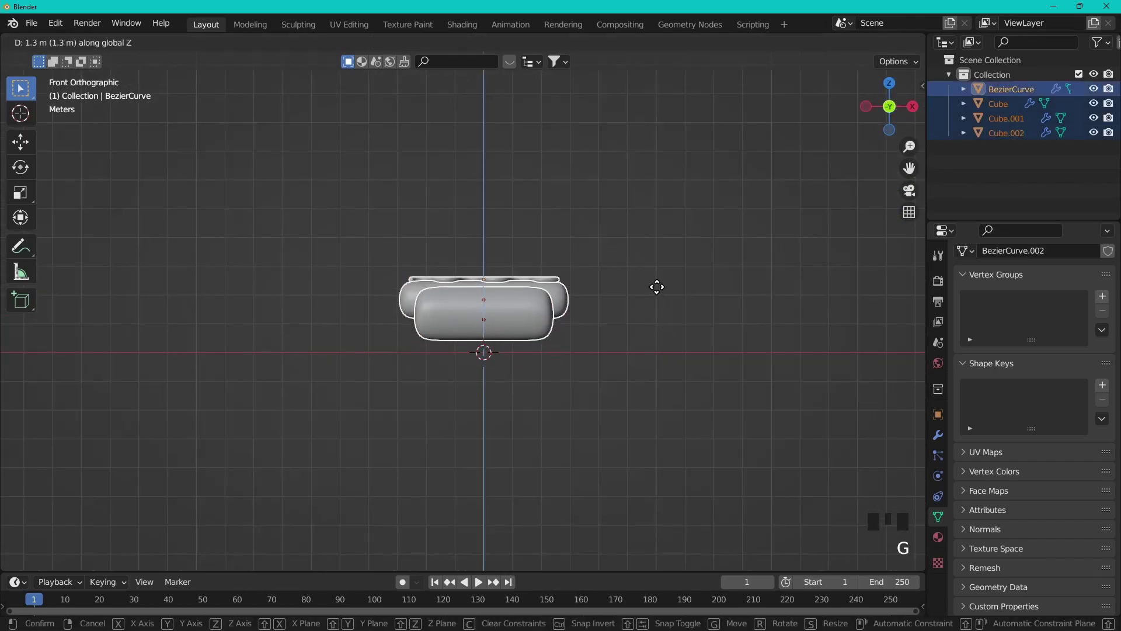
pyautogui.scroll(-3)
pyautogui.moveTo(655, 333); pyautogui.dragTo(556, 391)
pyautogui.click(556, 391)
pyautogui.moveTo(614, 404); pyautogui.dragTo(568, 239)
# Add a plane beneath the hot dog and scale it into a large ground surface.
pyautogui.press('shift+a')
pyautogui.press('s')
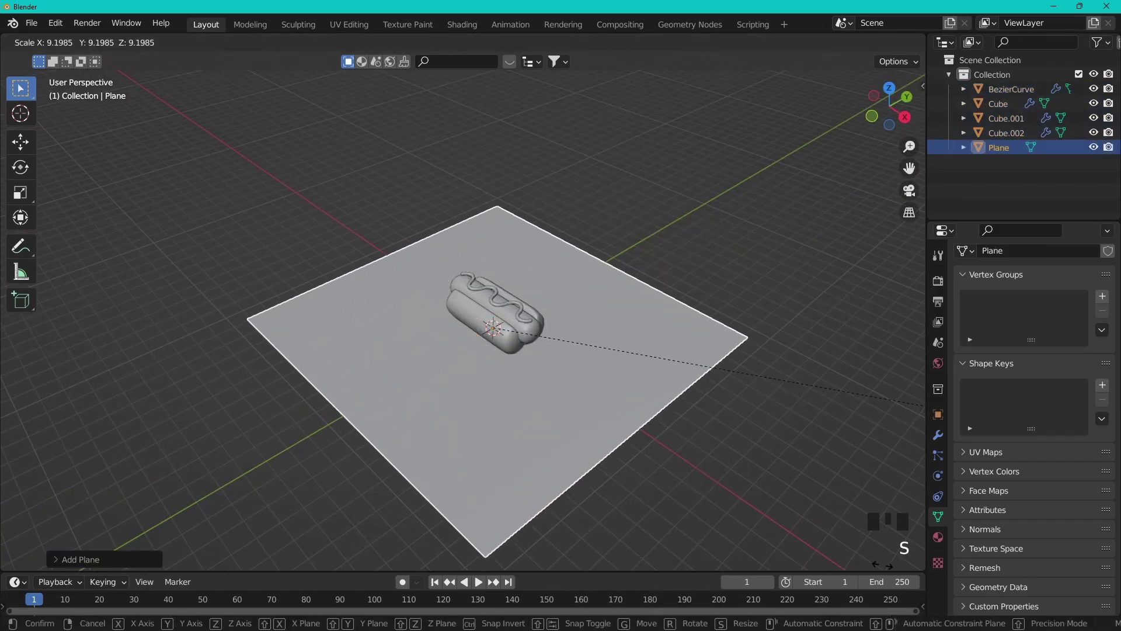
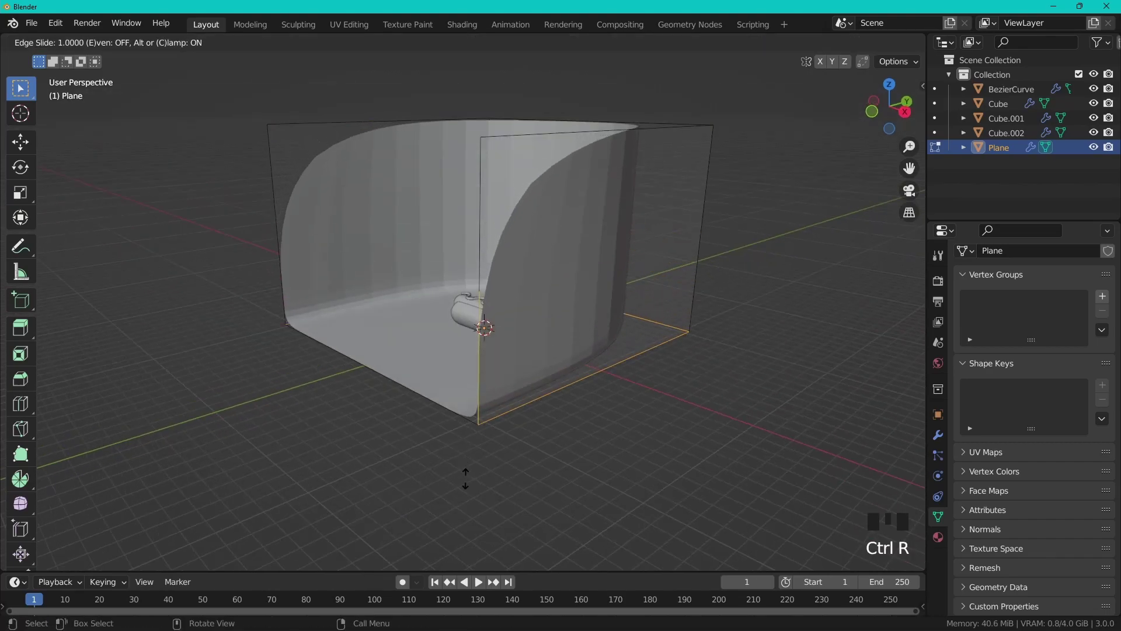
# Add edge loops to the extruded backdrop walls for a smooth floor-to-wall curve.
pyautogui.press('ctrl+r')
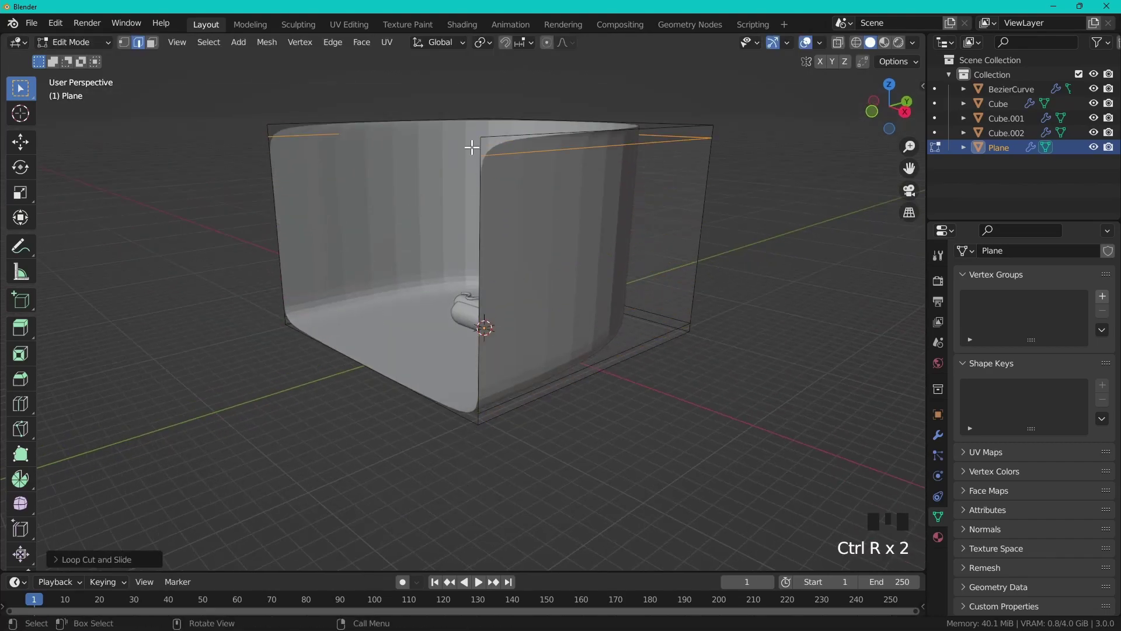
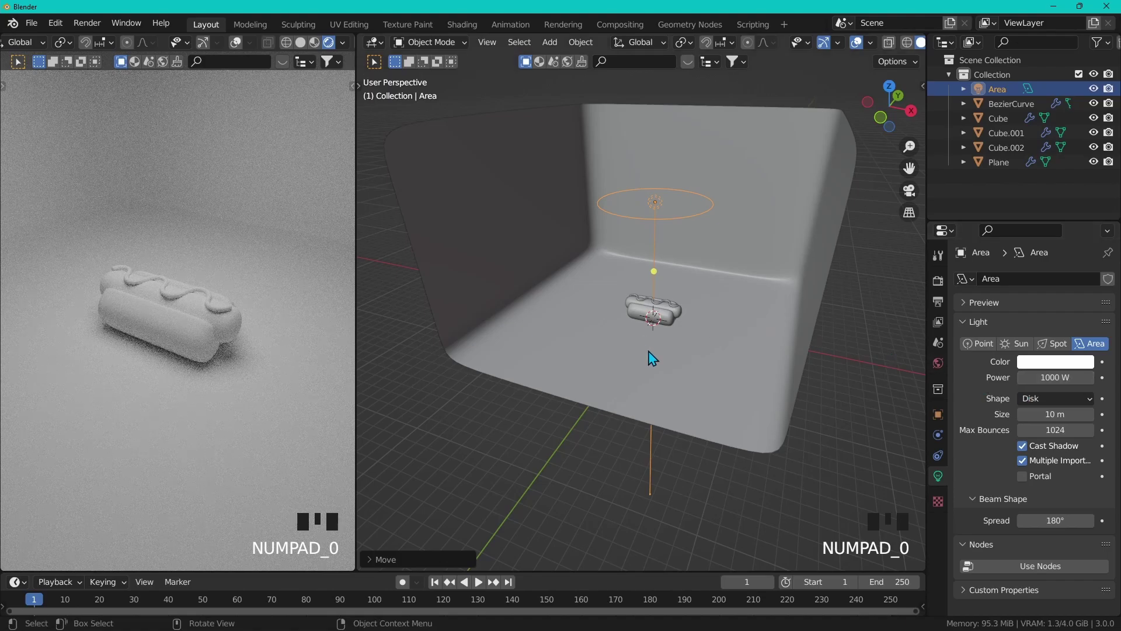
# Raise and enlarge the 1000 W disk area light above the hot dog, then select the lower bun piece.
pyautogui.moveTo(704, 337); pyautogui.dragTo(720, 344)
pyautogui.press('s')
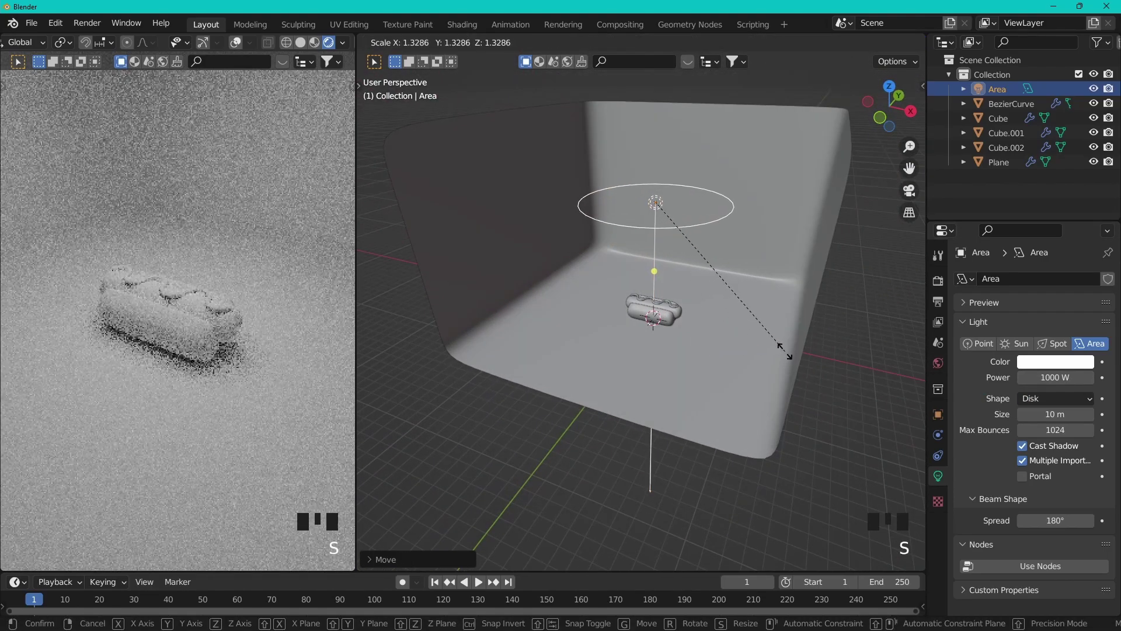
pyautogui.moveTo(774, 361); pyautogui.dragTo(777, 338)
pyautogui.press('g')
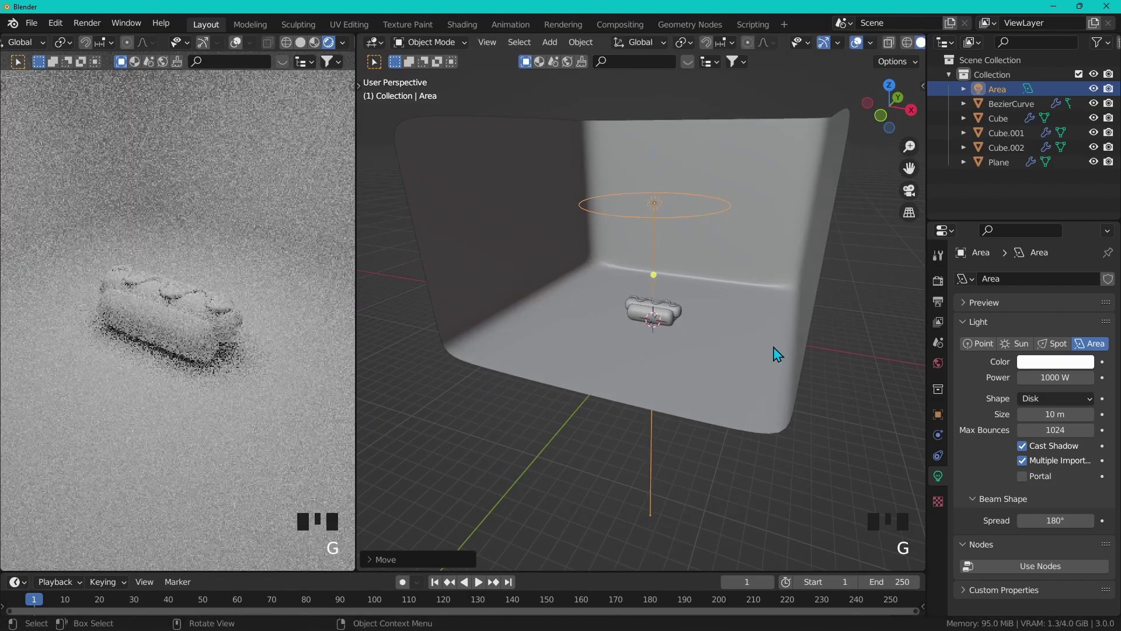
pyautogui.scroll(3)
pyautogui.moveTo(706, 341); pyautogui.dragTo(727, 349)
pyautogui.scroll(3)
pyautogui.moveTo(723, 348); pyautogui.dragTo(634, 360)
pyautogui.click(634, 359)
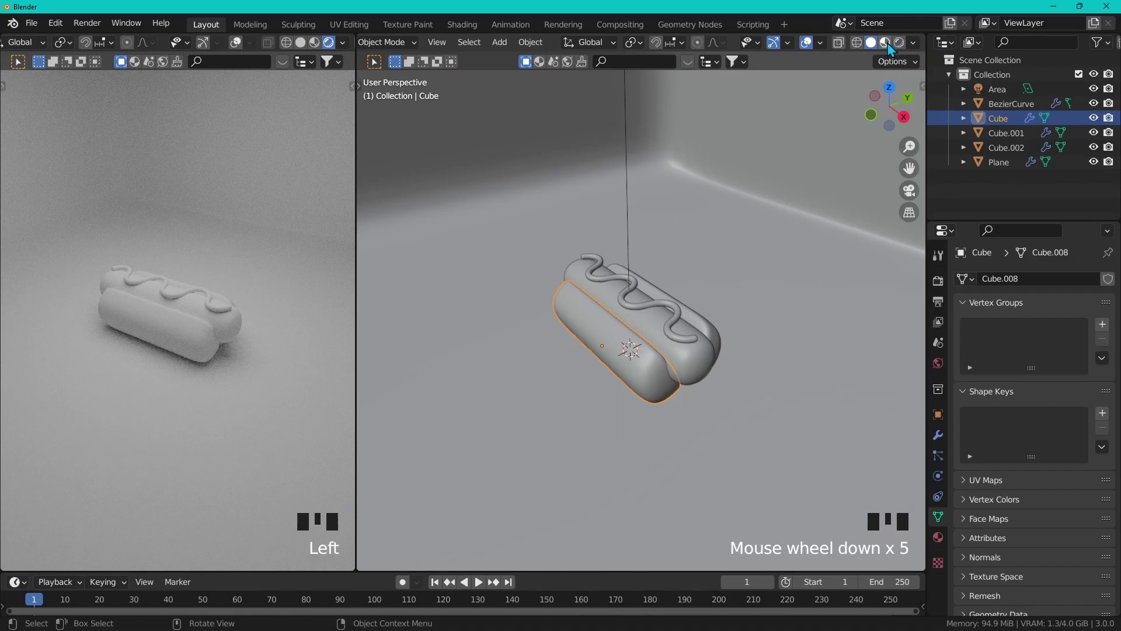
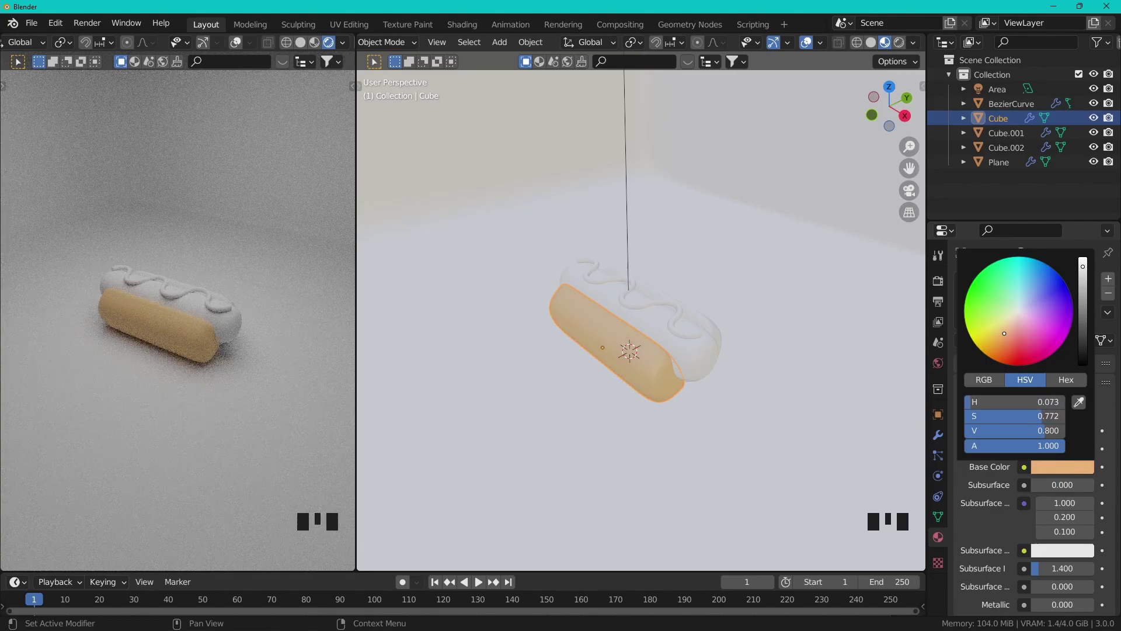
# Give the upper bun piece a new material with the same tan base colour.
pyautogui.click(940, 296)
pyautogui.click(939, 296)
pyautogui.click(940, 296)
pyautogui.scroll(-3)
pyautogui.scroll(-3)
pyautogui.click(940, 296)
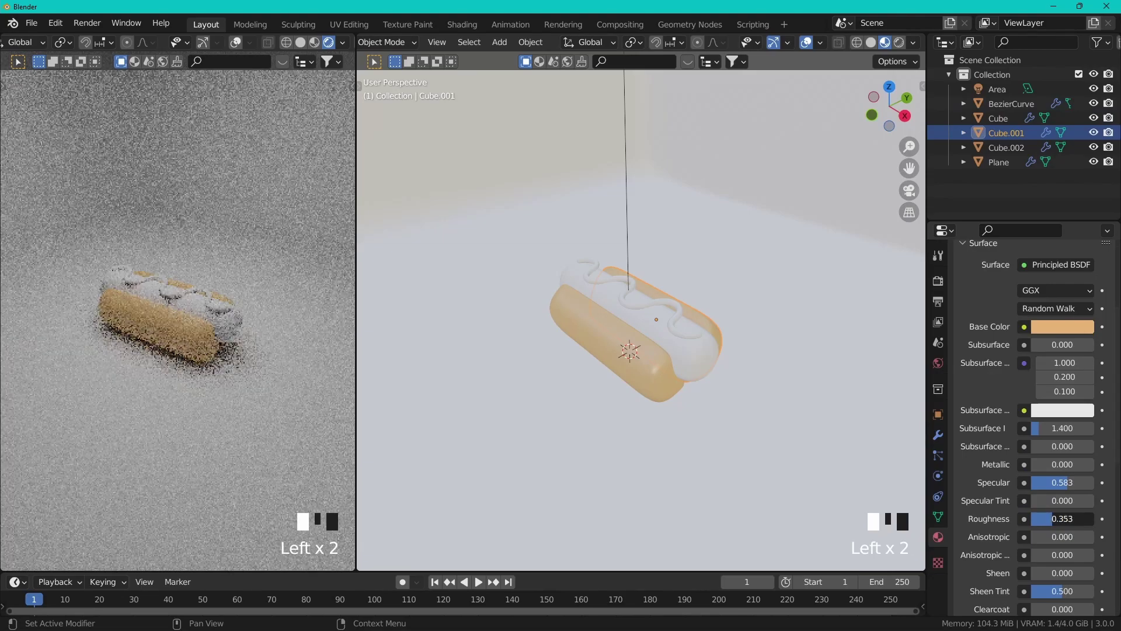
# Set the sausage material's base colour to red.
pyautogui.click(939, 296)
pyautogui.click(939, 296)
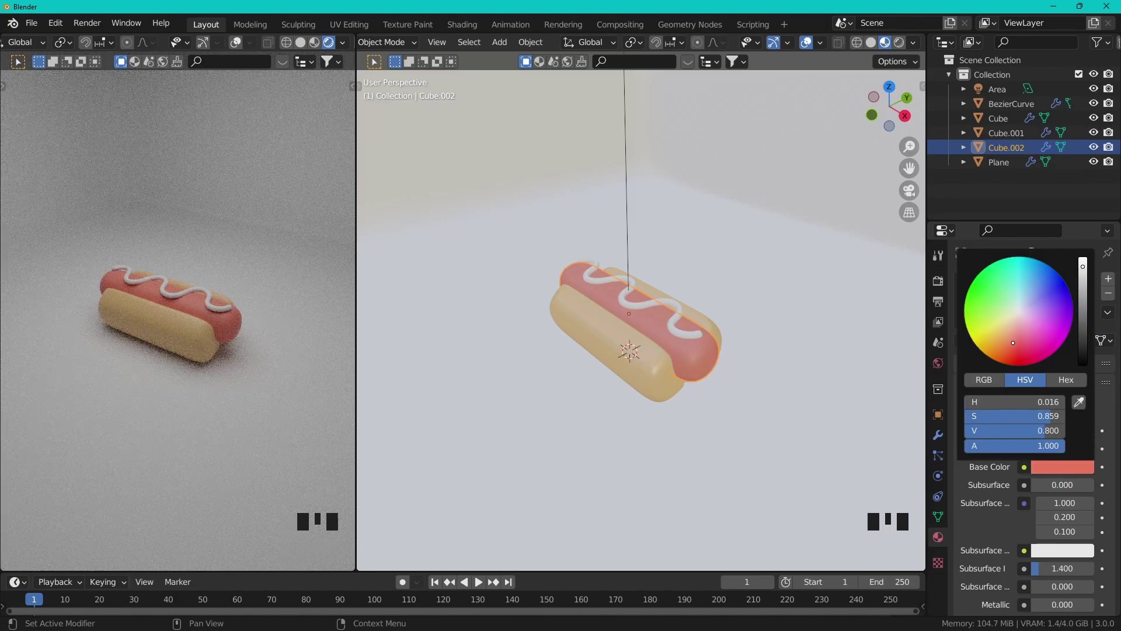
pyautogui.click(939, 296)
# Select the mustard curve, then the backdrop plane, ready for their materials.
pyautogui.click(940, 296)
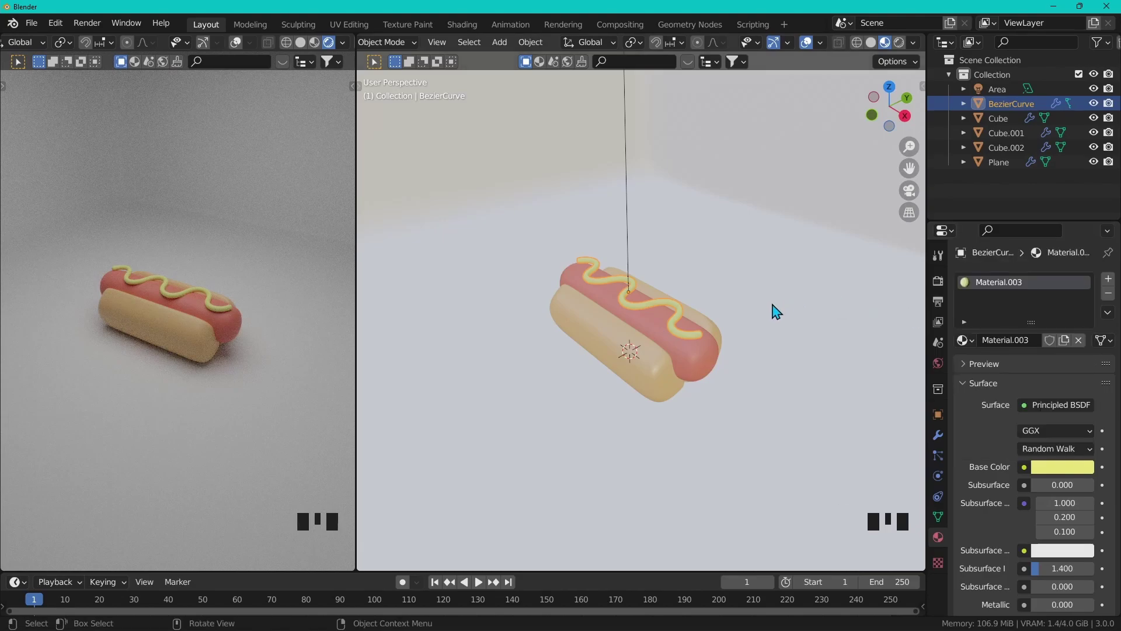
pyautogui.moveTo(940, 296); pyautogui.dragTo(939, 296)
pyautogui.click(940, 297)
pyautogui.middleClick(939, 296)
pyautogui.moveTo(1017, 348); pyautogui.dragTo(1050, 468)
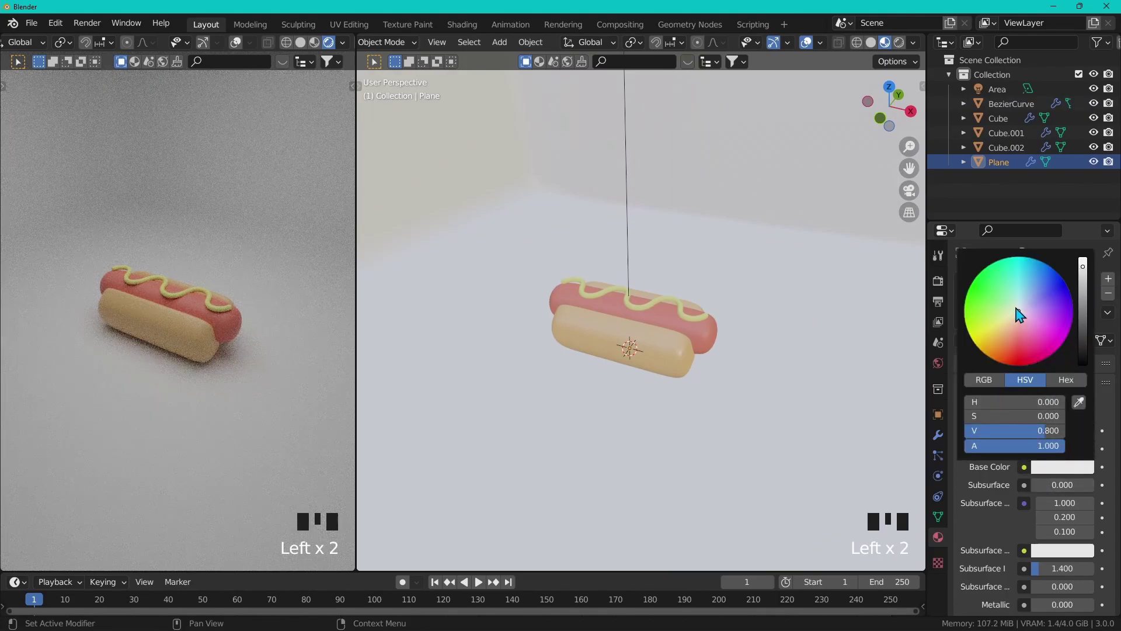
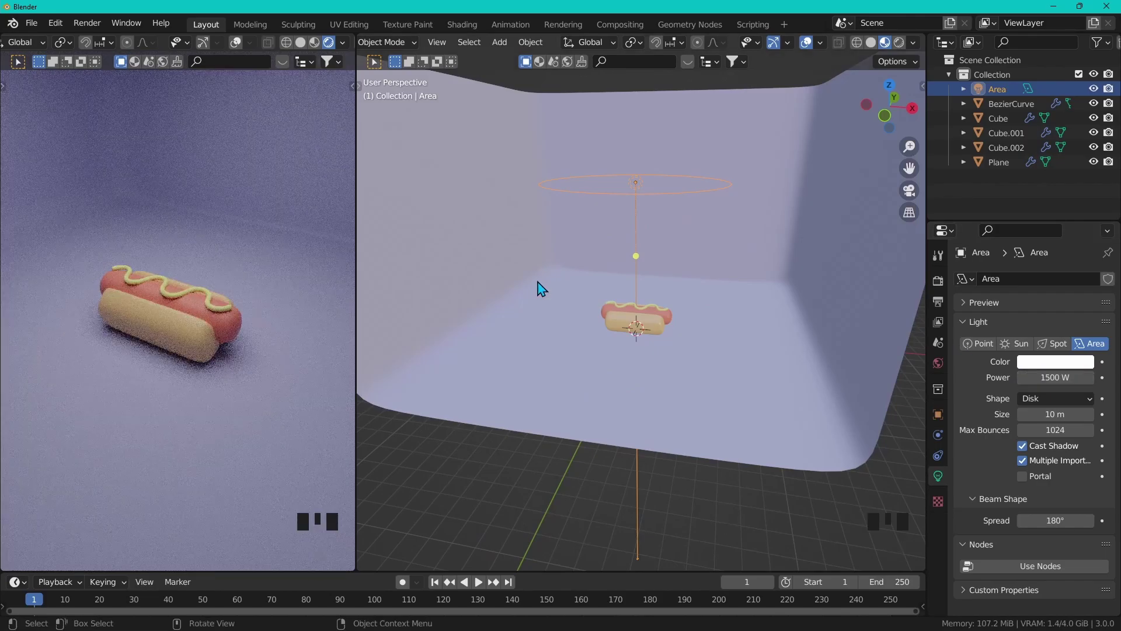
# Duplicate the area light and move and rotate it to shine from one side.
pyautogui.scroll(-3)
pyautogui.moveTo(709, 259); pyautogui.dragTo(663, 272)
pyautogui.press('shift+d')
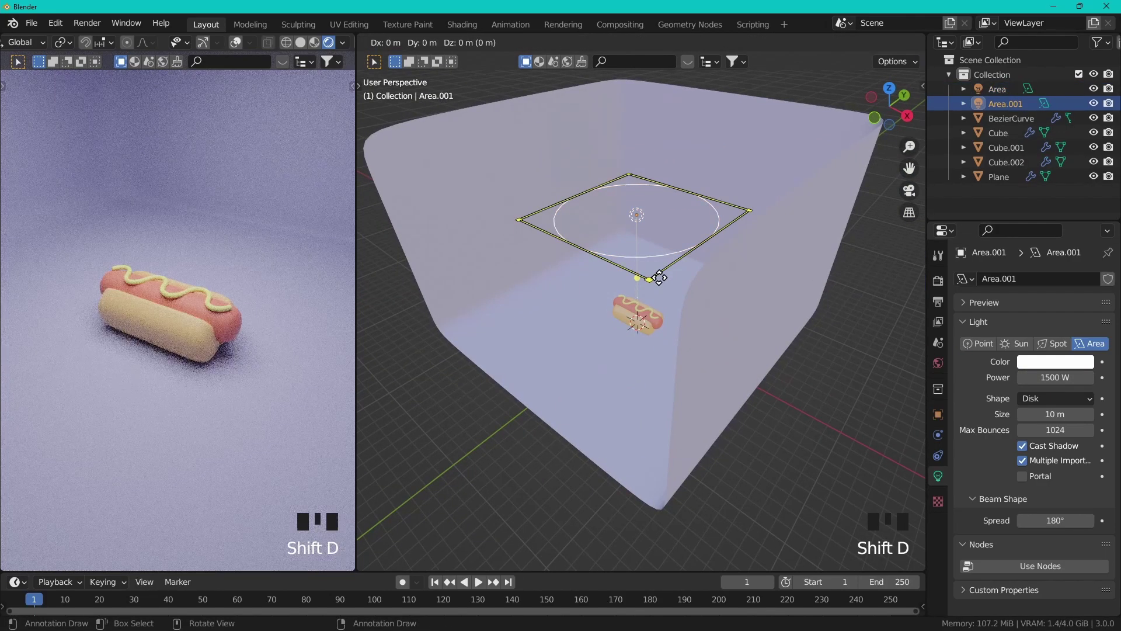
pyautogui.moveTo(611, 387); pyautogui.dragTo(672, 379)
pyautogui.press('g')
pyautogui.press('r')
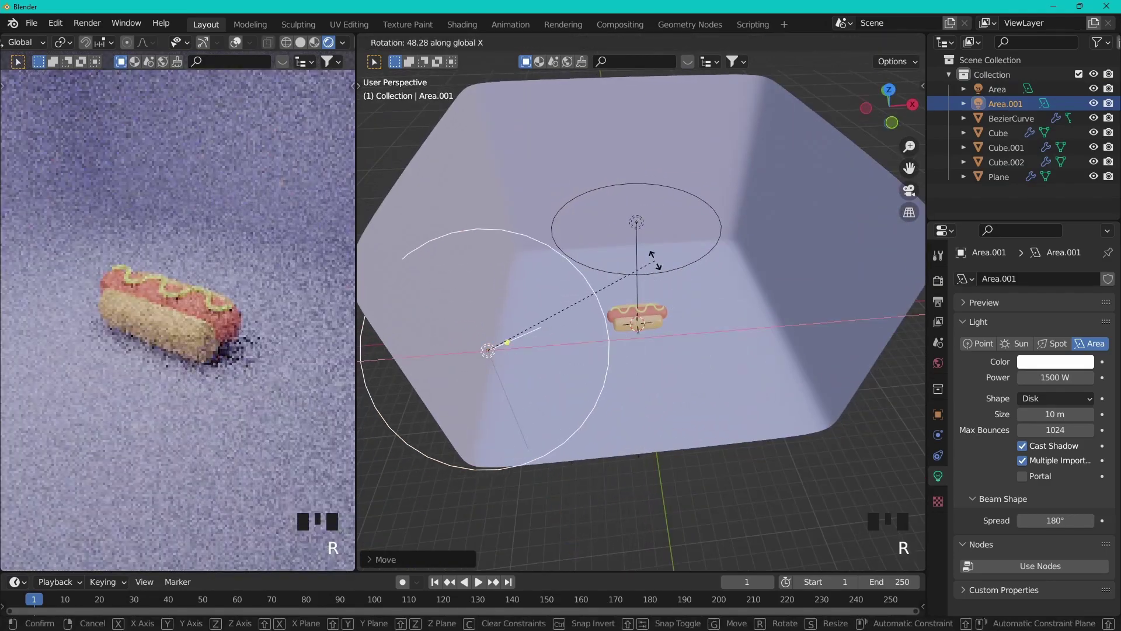
pyautogui.press('r')
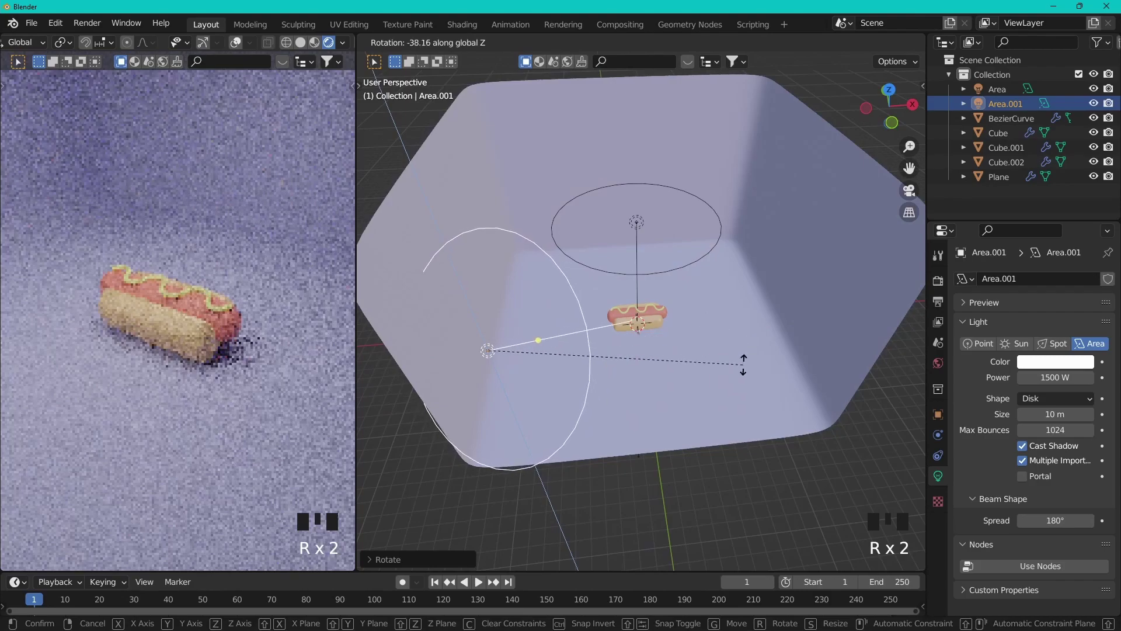
# Duplicate the side light again and rotate it to the opposite side.
pyautogui.press('shift+d')
pyautogui.press('r')
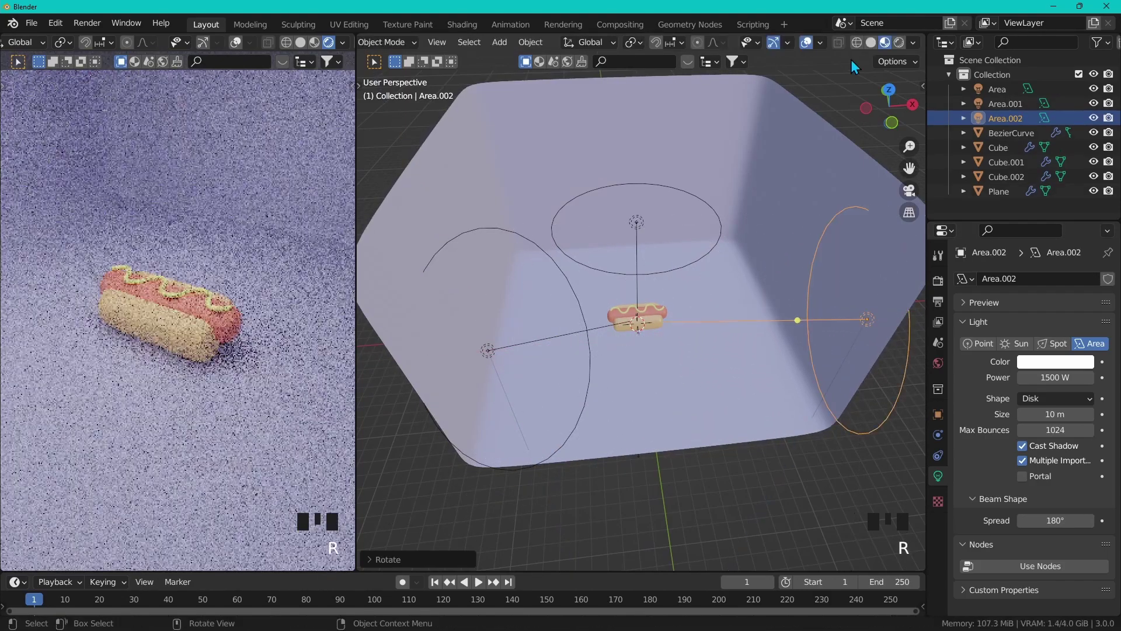
pyautogui.moveTo(672, 310); pyautogui.dragTo(576, 300)
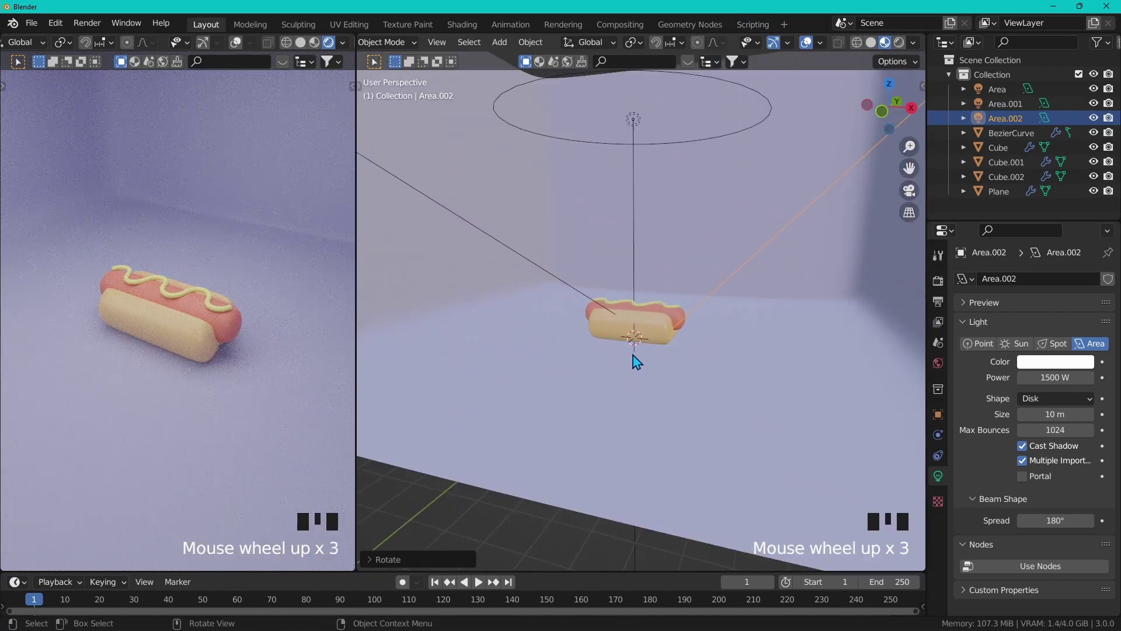